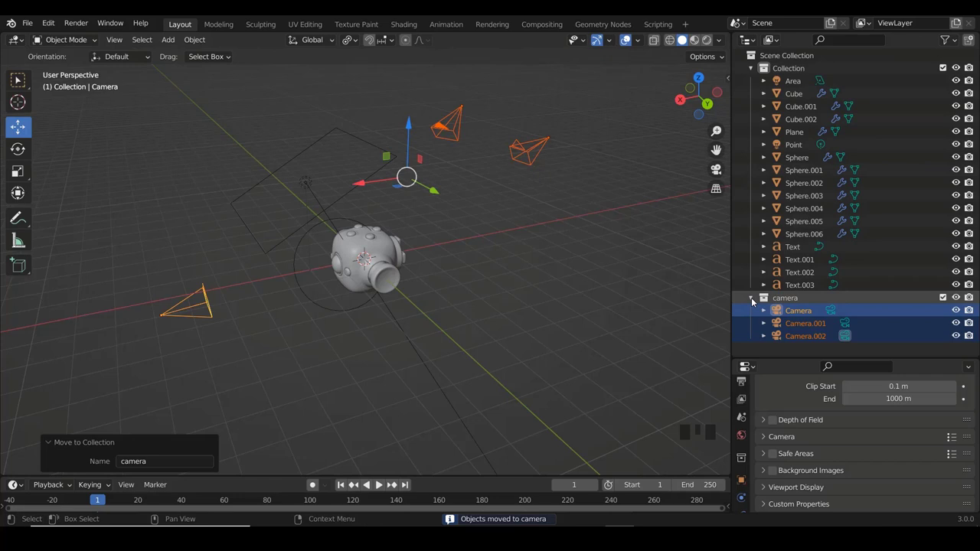
Collapse the camera collection in the Outliner and switch its viewport visibility off
left_click(758, 302)
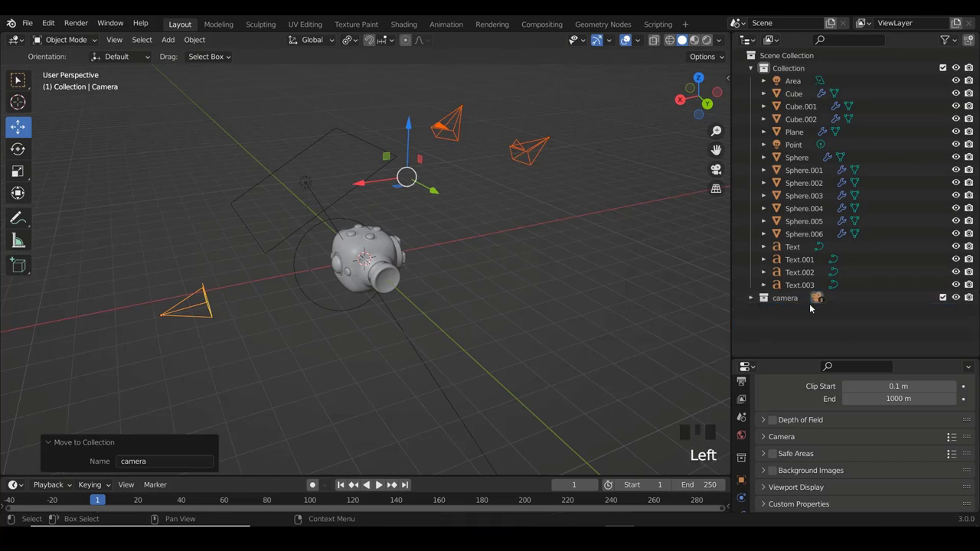
left_click(961, 300)
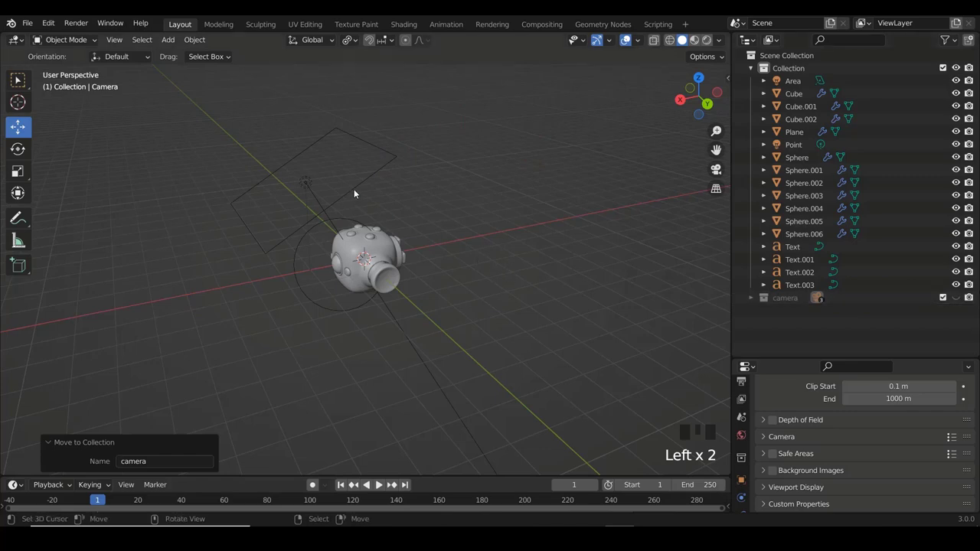
left_click_drag(349, 171, 328, 170)
Move the Area and Point lights into a new collection named light
scroll("up", 3)
right_click(300, 161)
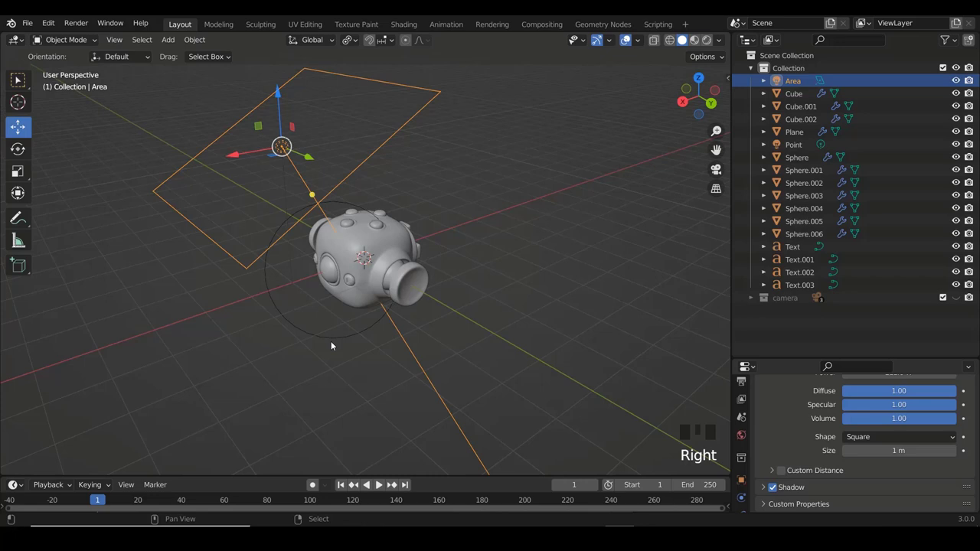
right_click(336, 342)
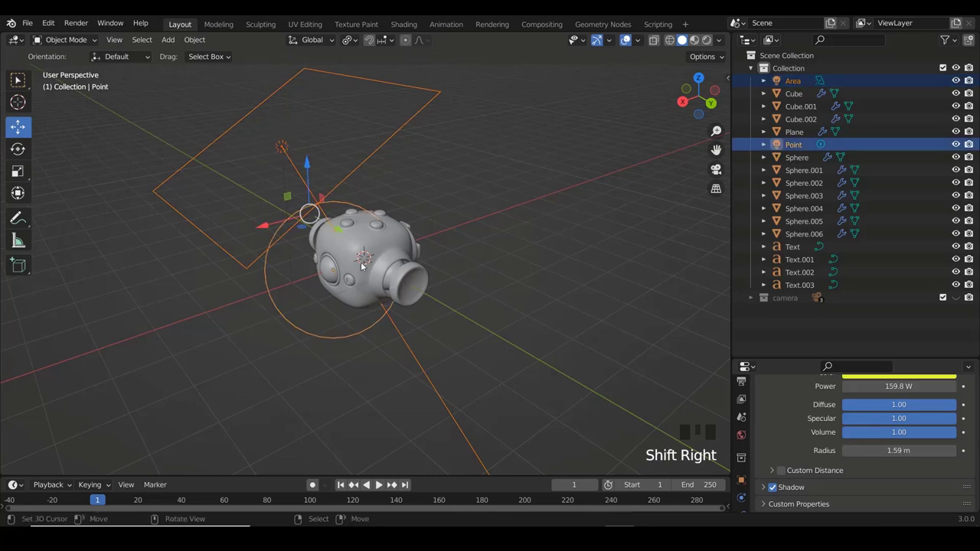
key("m")
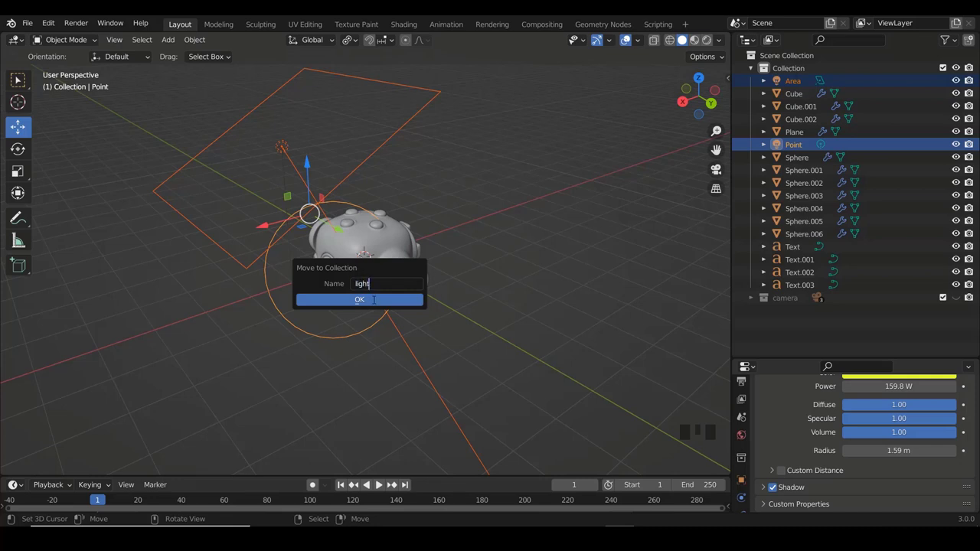
left_click(754, 288)
Hide the light collection and bring the view round to face the console front
left_click(963, 287)
scroll("up", 3)
left_click_drag(380, 228, 398, 258)
Select the Cube body, the Sphere and then box-select every console mesh for the new console collection
right_click(398, 258)
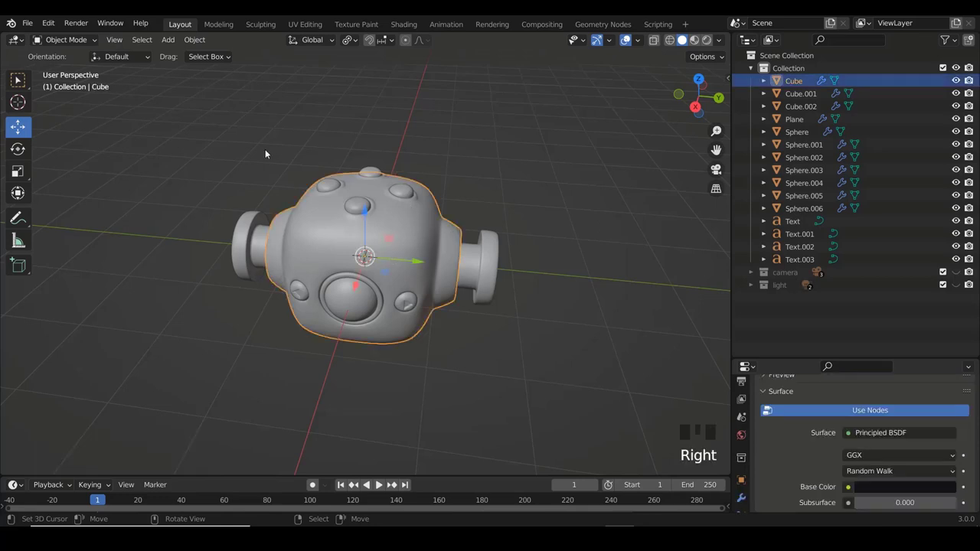
left_click_drag(422, 248, 375, 202)
right_click(375, 203)
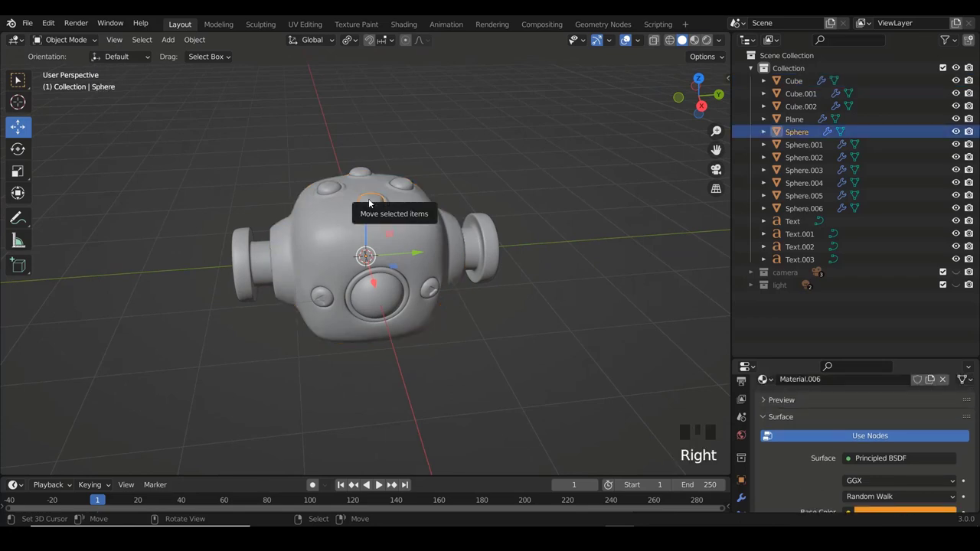
right_click(460, 250)
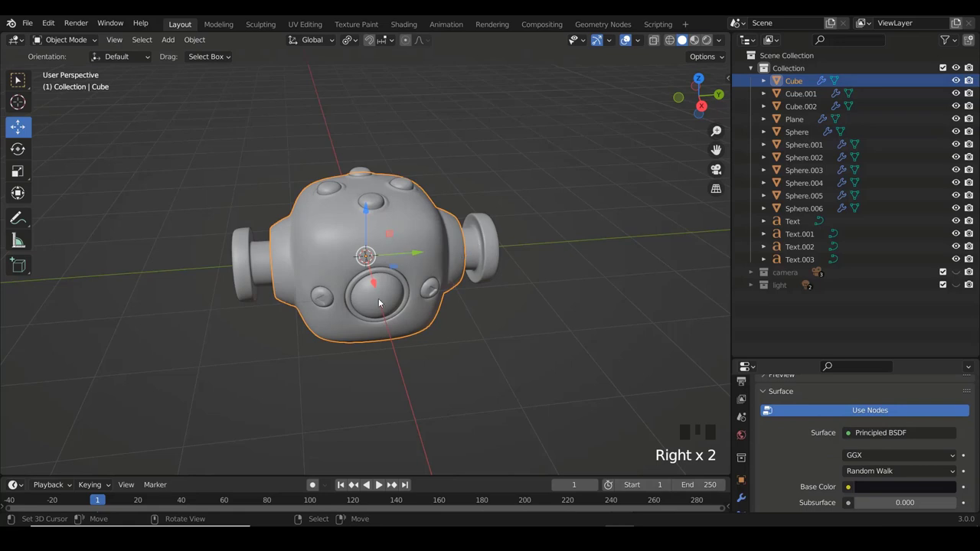
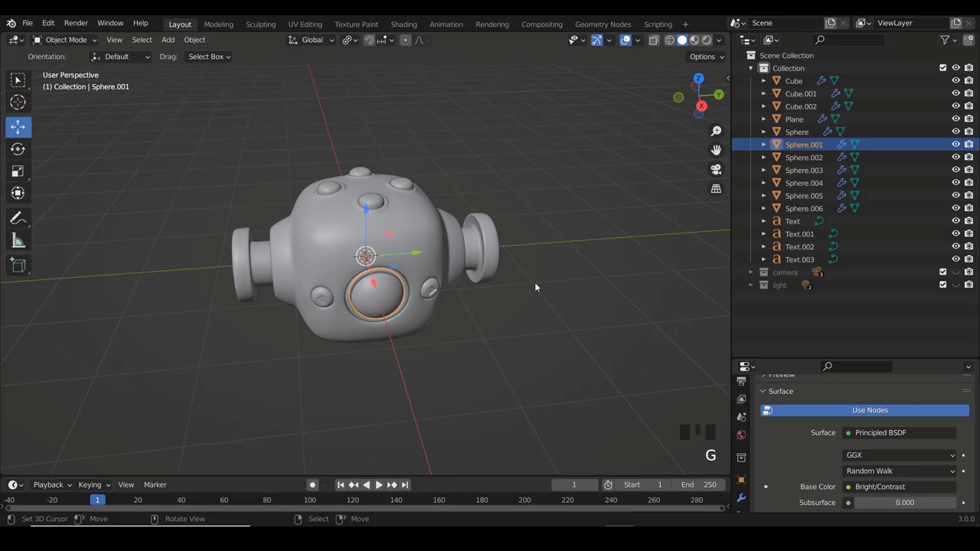
left_click_drag(535, 234, 578, 417)
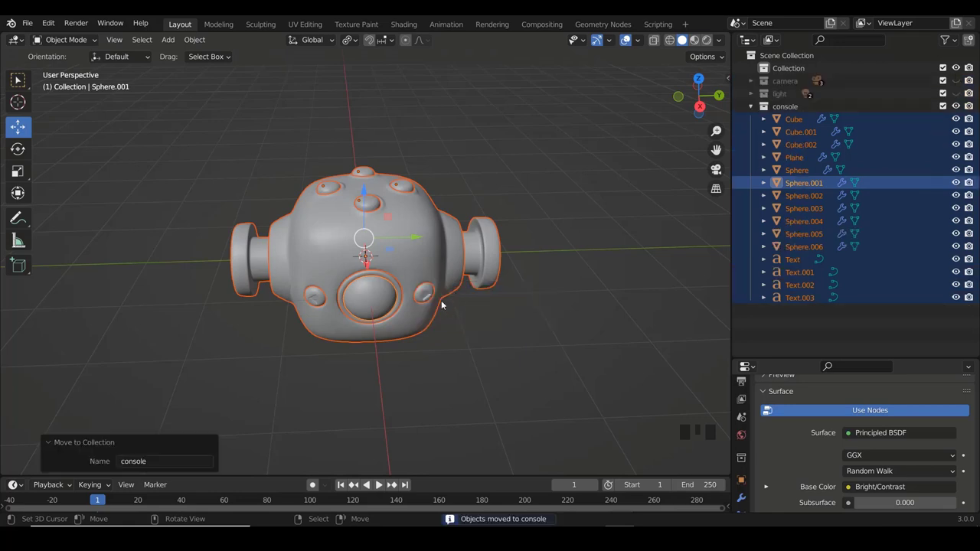
Activate the console collection in the Outliner and select all of its objects
right_click(430, 233)
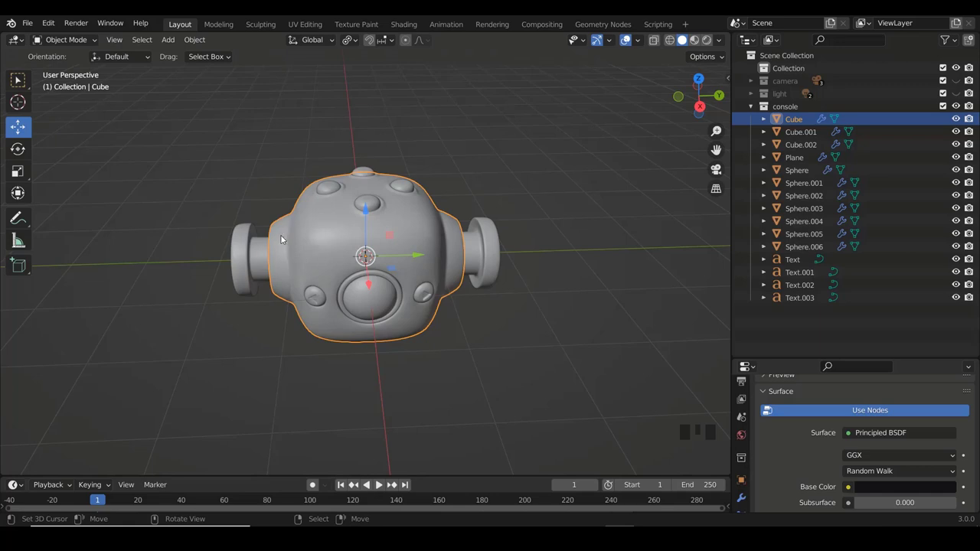
scroll("up", 3)
scroll("up", 3)
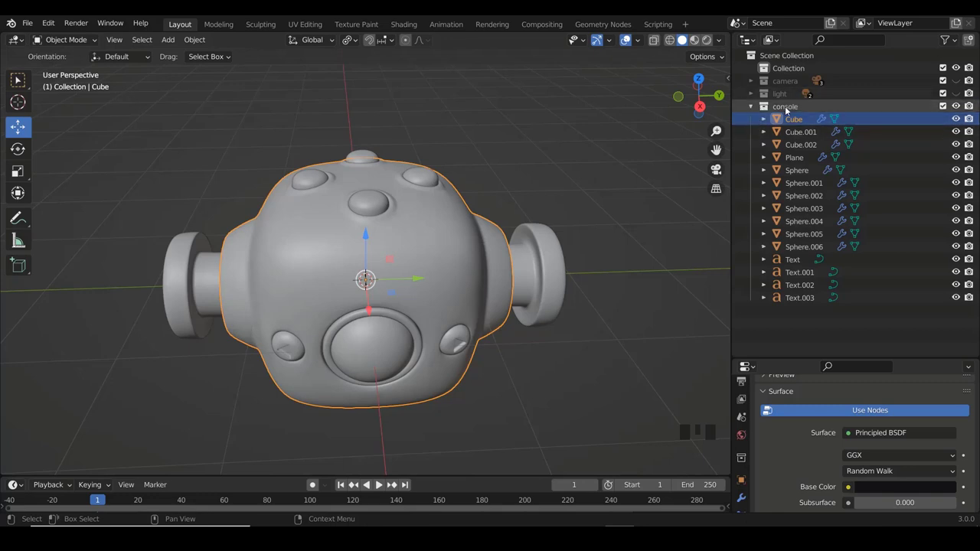
left_click(788, 111)
left_click_drag(788, 111, 713, 153)
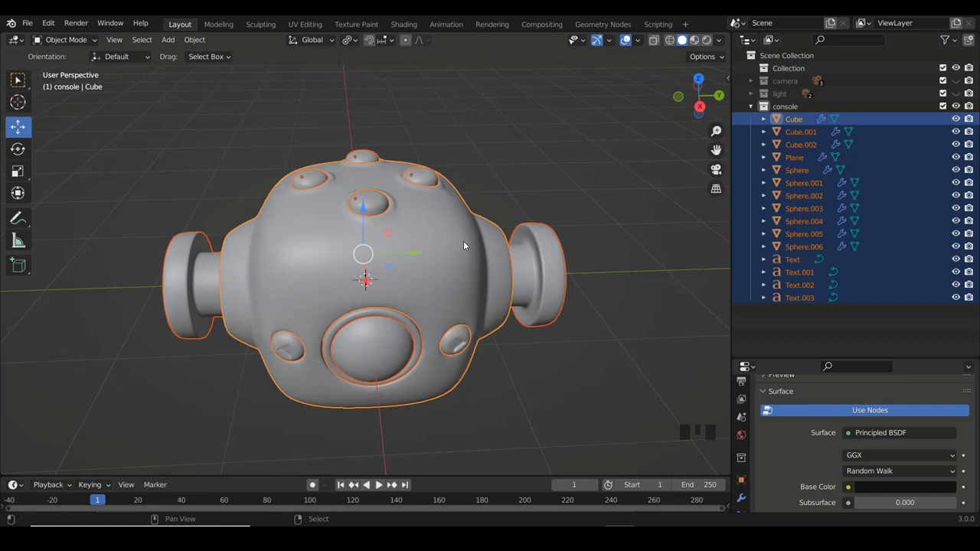
With Cube active among all console parts, parent them to it via Ctrl+P Object
right_click(461, 241)
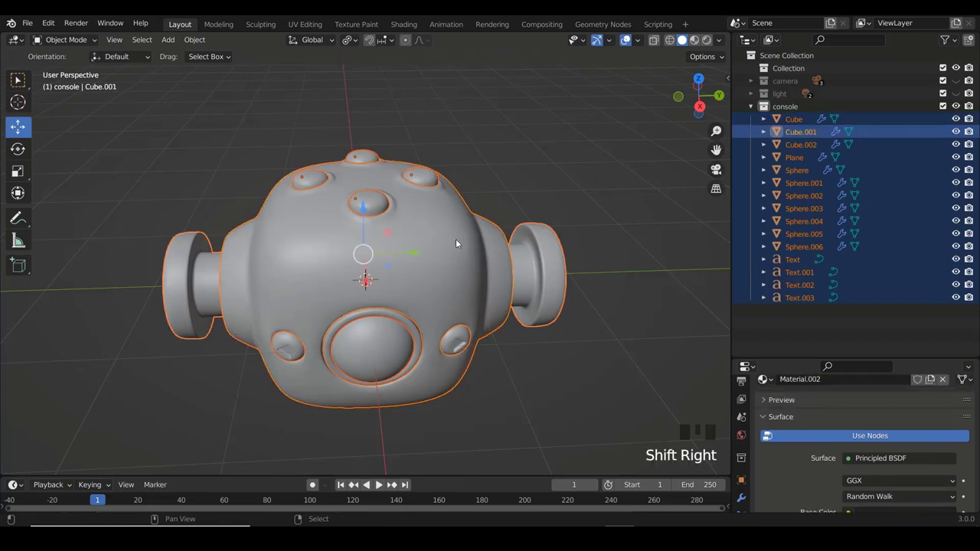
right_click(461, 241)
scroll("up", 3)
left_click_drag(452, 260, 432, 165)
scroll("down", 3)
left_click_drag(421, 172, 443, 193)
key("ctrl+p")
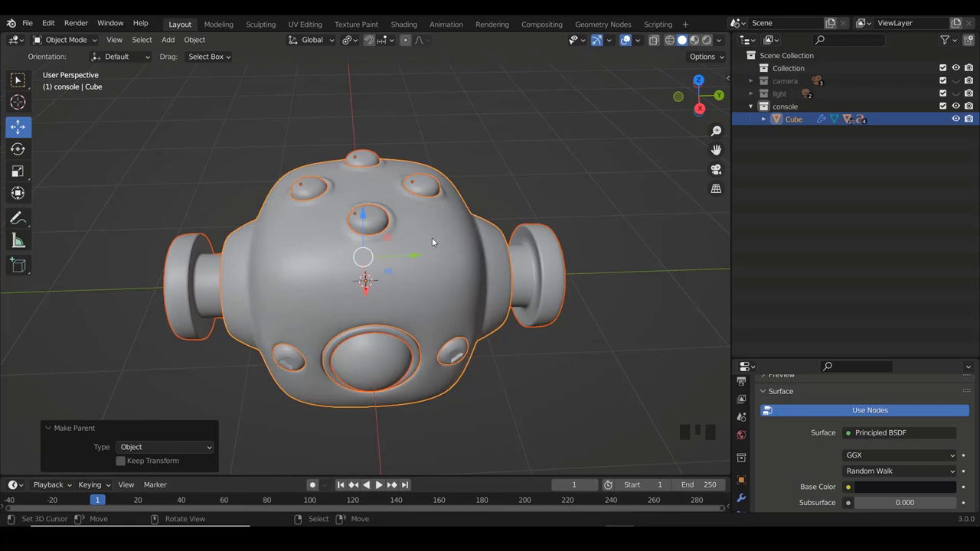
Rename Cube to 'parent console', check its children, then collapse the console collection
right_click(440, 243)
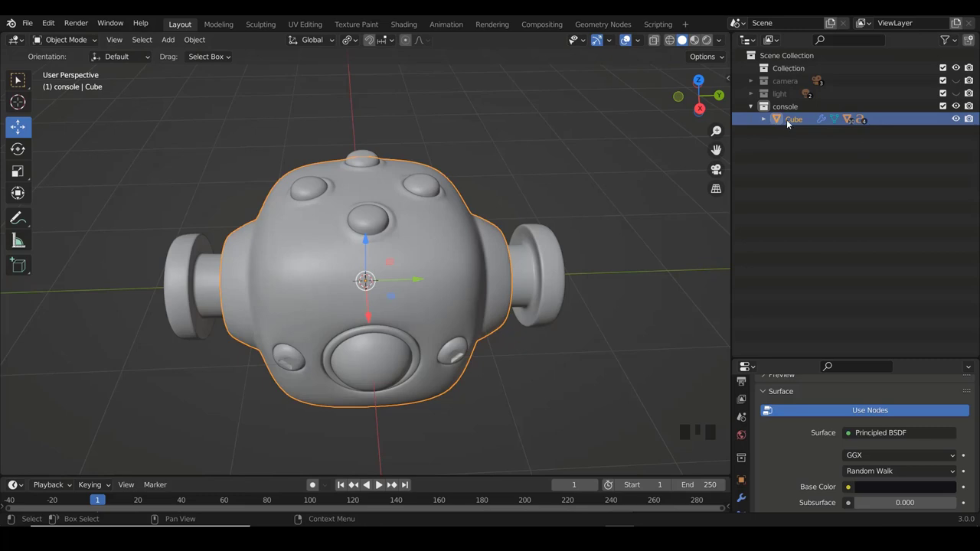
left_click(799, 123)
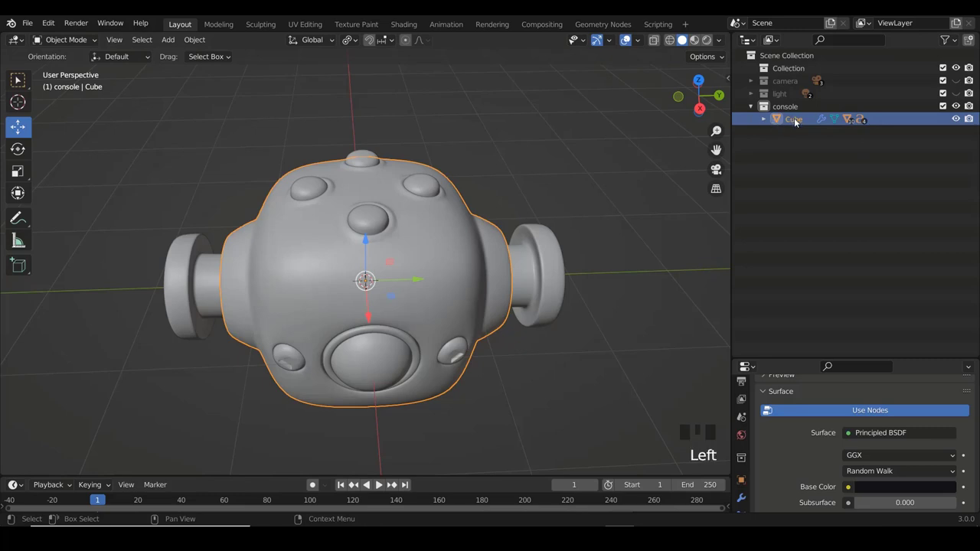
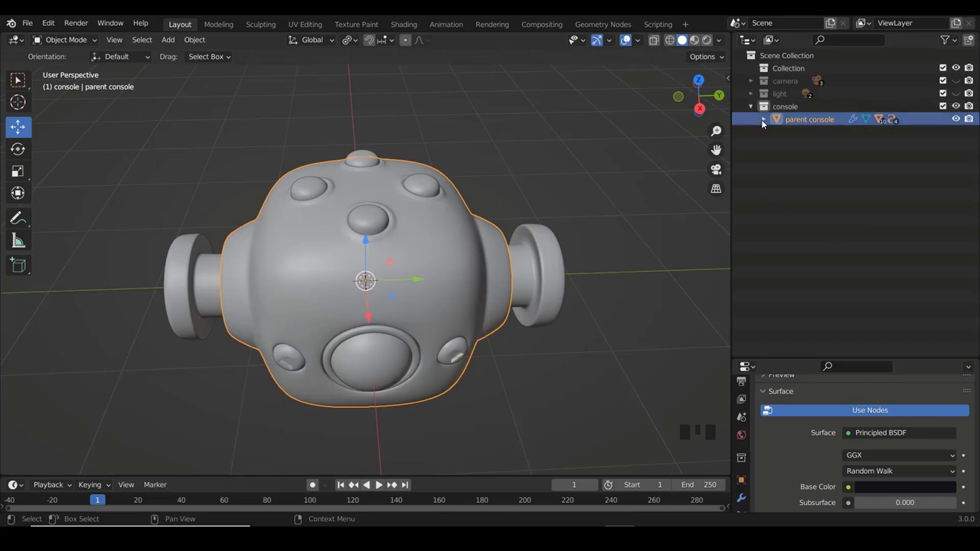
left_click(767, 125)
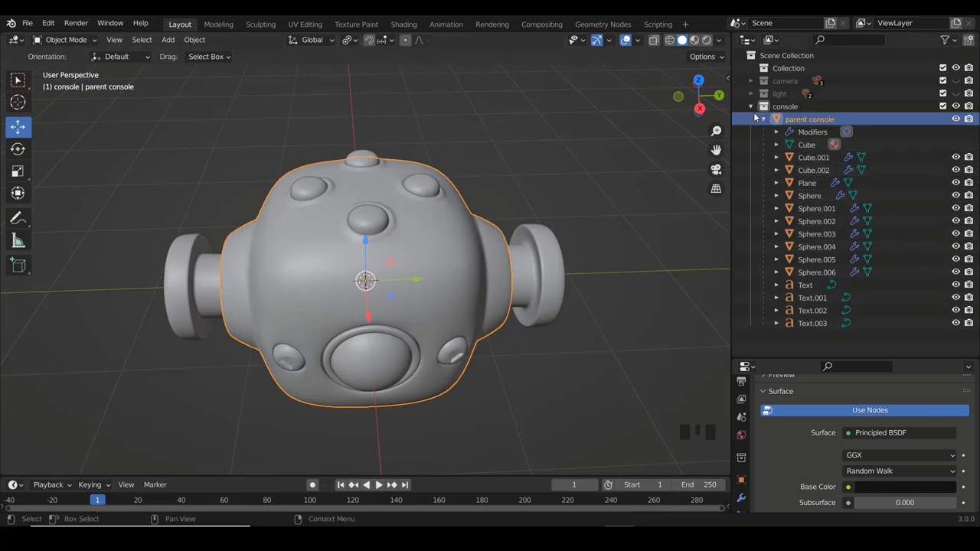
left_click(766, 119)
left_click(751, 111)
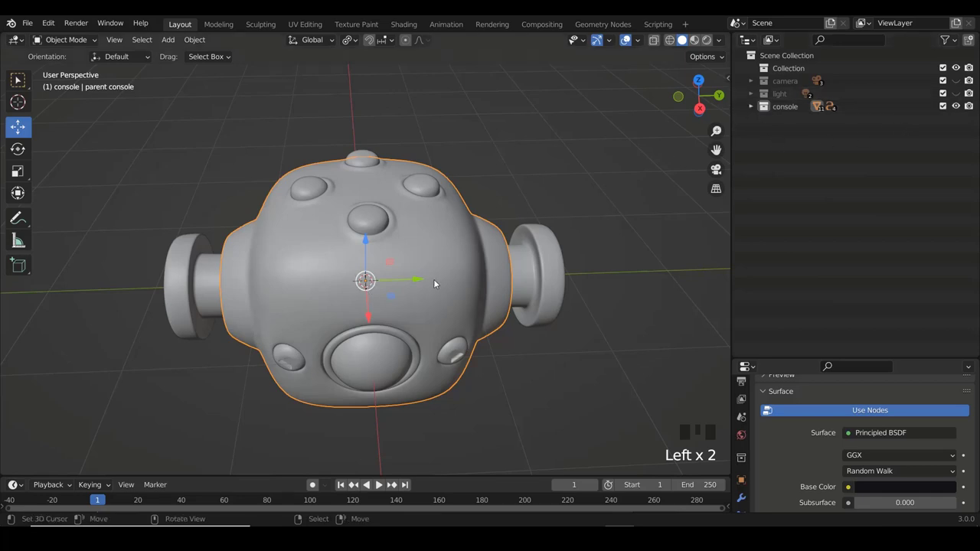
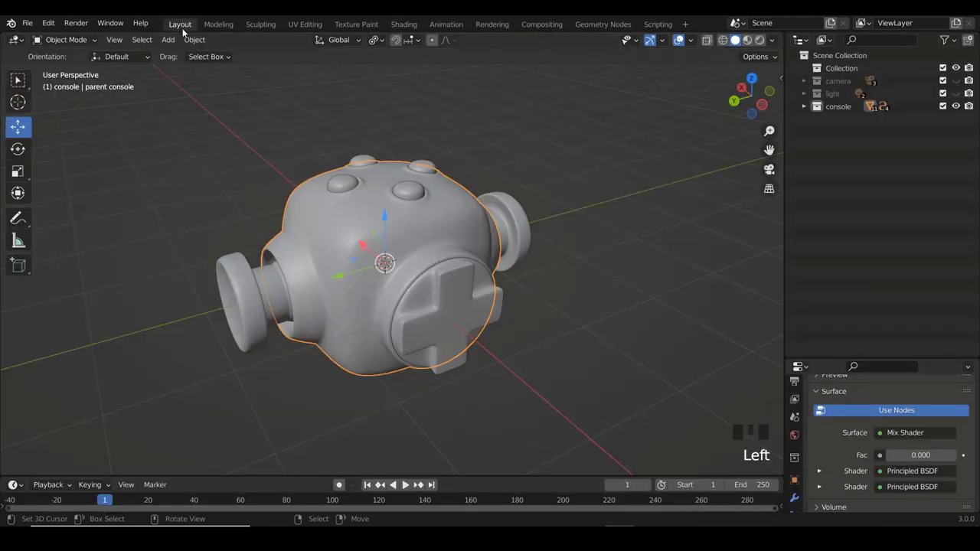
Set viewport shading colour to Material so parts show green, blue and pink
scroll("down", 3)
scroll("down", 3)
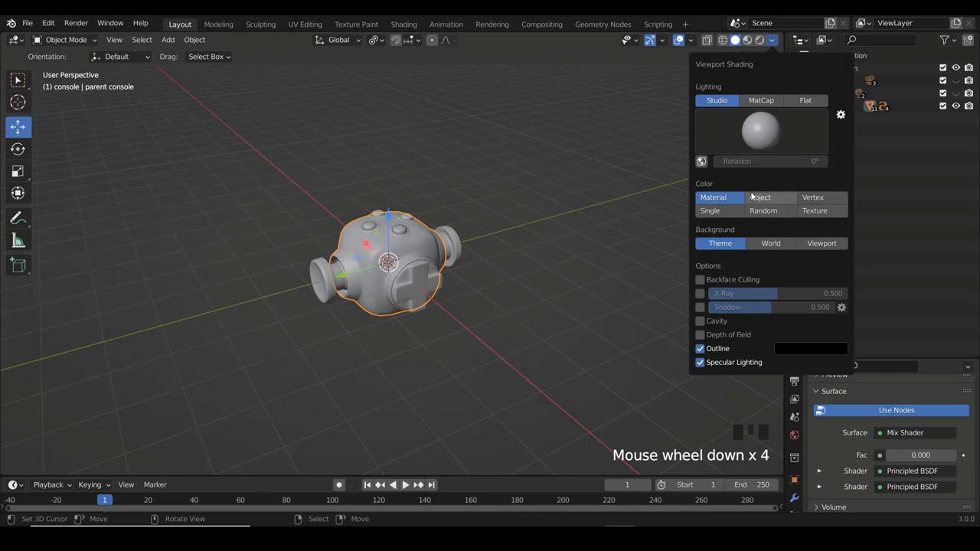
left_click(762, 212)
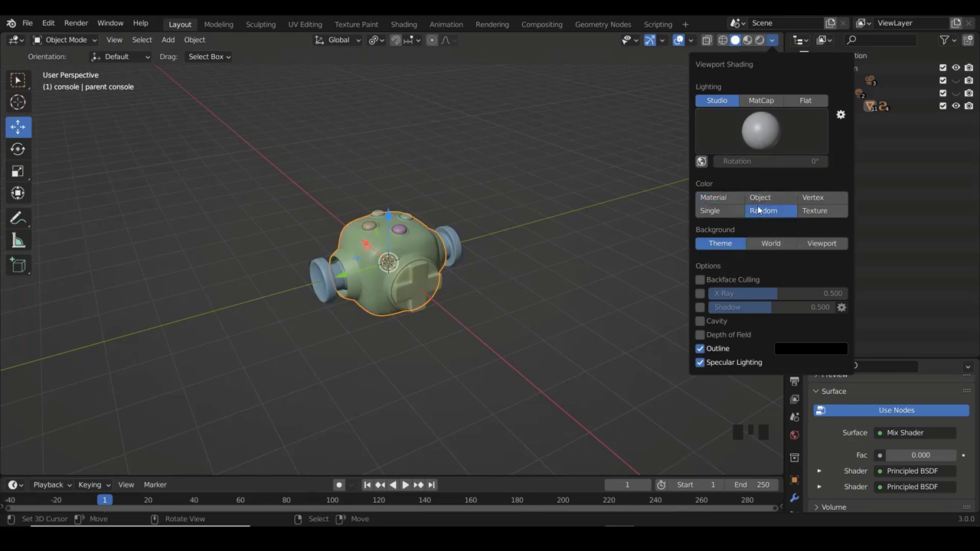
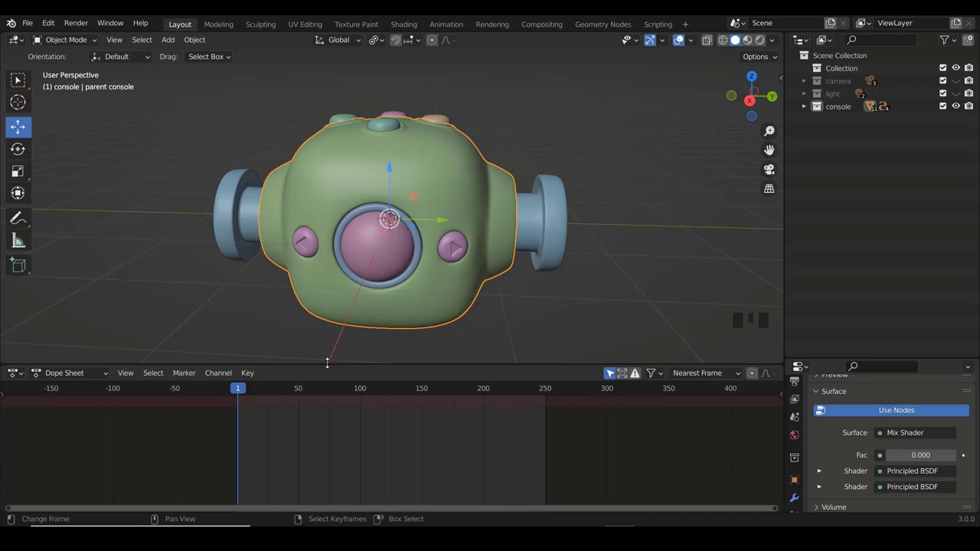
Switch the viewport to Front Orthographic with Numpad 1
scroll("down", 3)
scroll("down", 3)
key("KP_1")
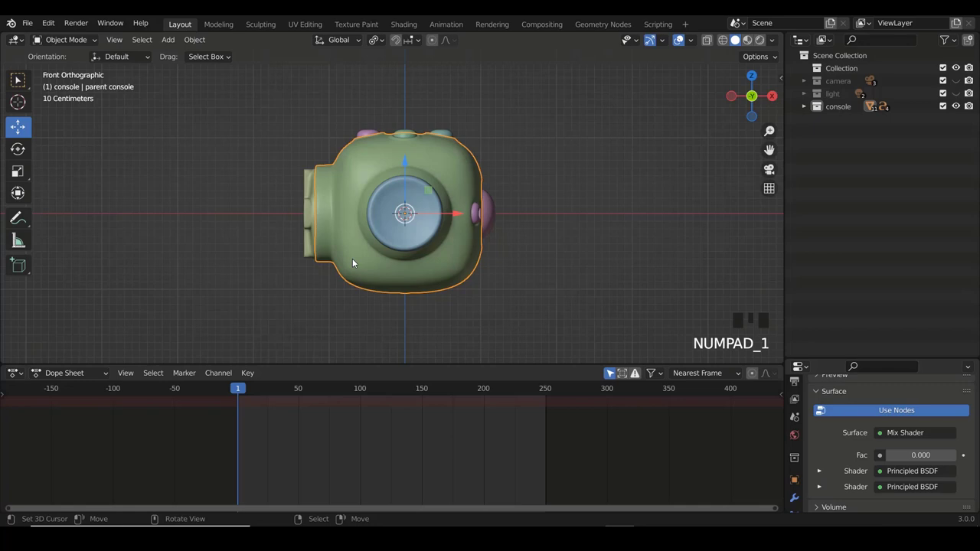
Rotate the parent console -90° around Z so the pink button faces front
key("r")
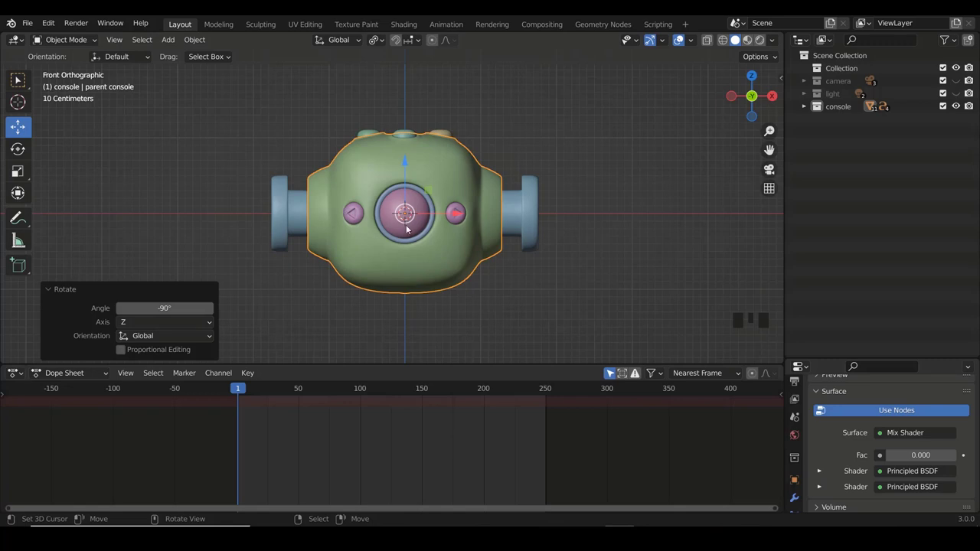
scroll("down", 3)
scroll("up", 3)
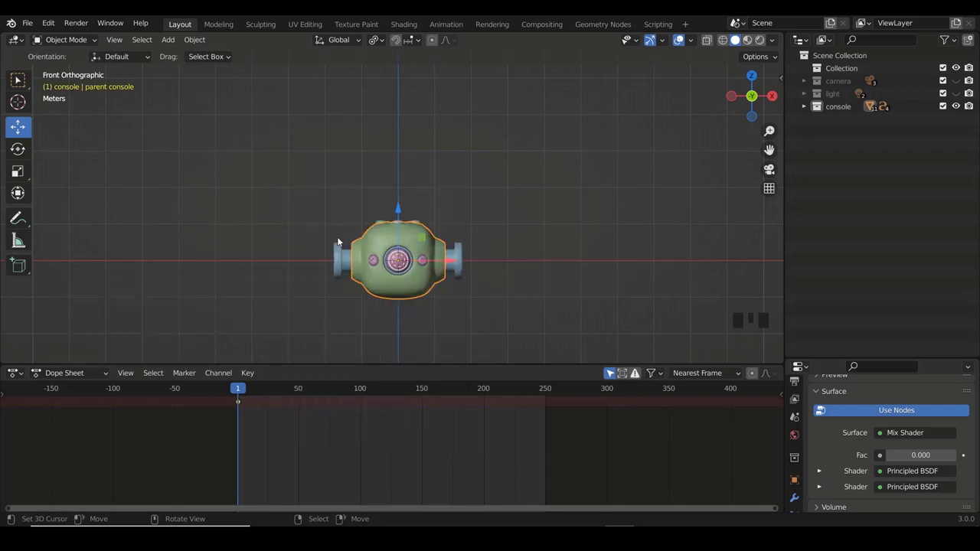
Scrub the Dope Sheet toward frame 40 ready for the console's rising location keys
scroll("down", 3)
scroll("up", 3)
scroll("up", 3)
scroll("up", 3)
left_click_drag(261, 393, 389, 433)
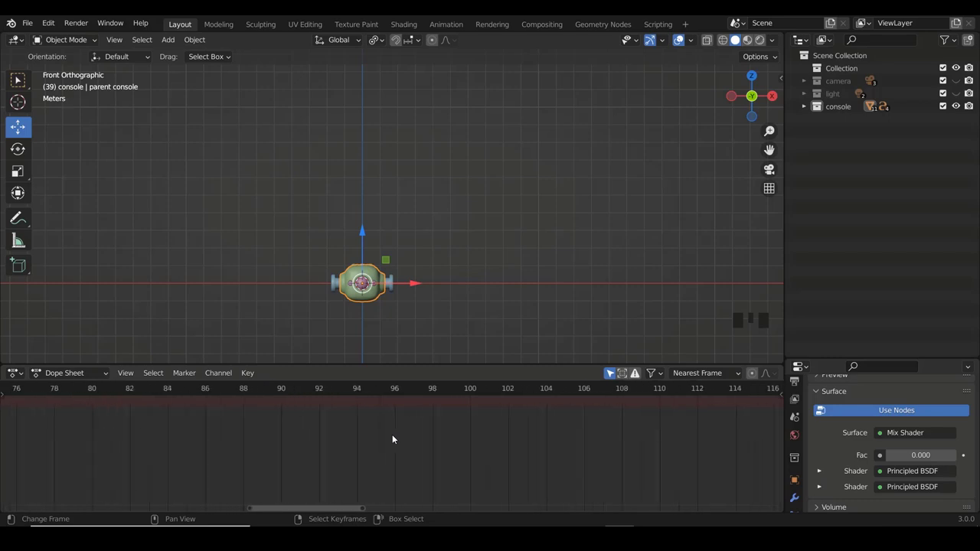
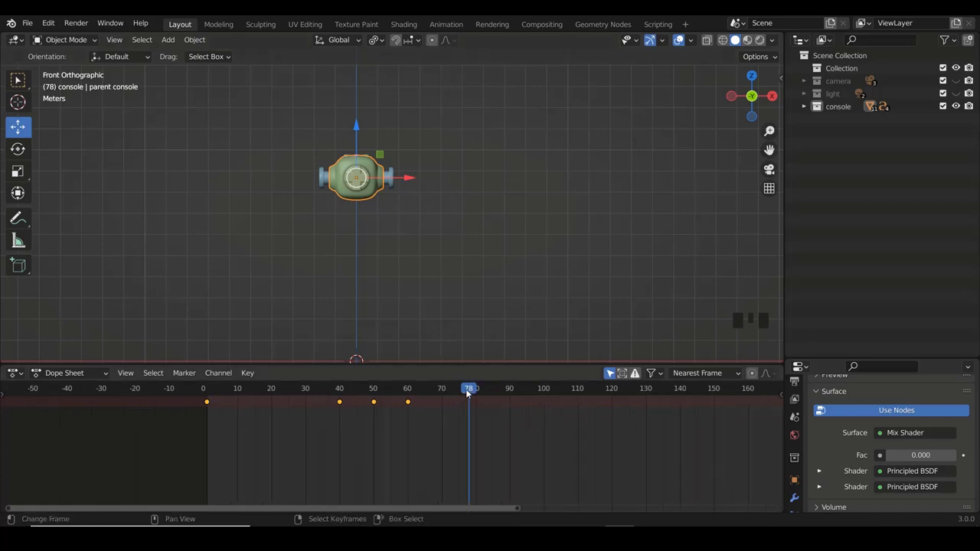
left_click_drag(476, 390, 369, 253)
scroll("up", 3)
left_click_drag(361, 154, 281, 248)
scroll("down", 3)
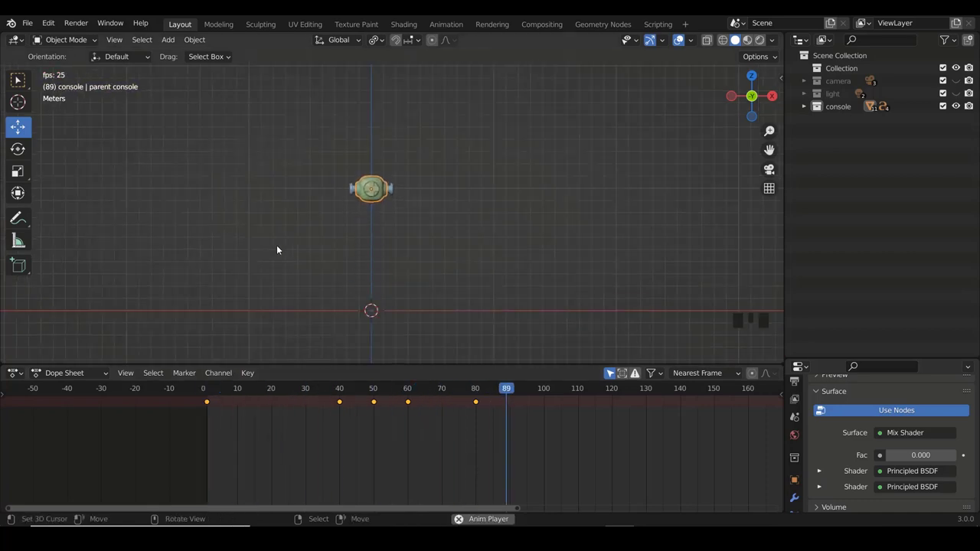
Stop the animation playback before sliding the frame 80 key back to frame 70
key("alt+a")
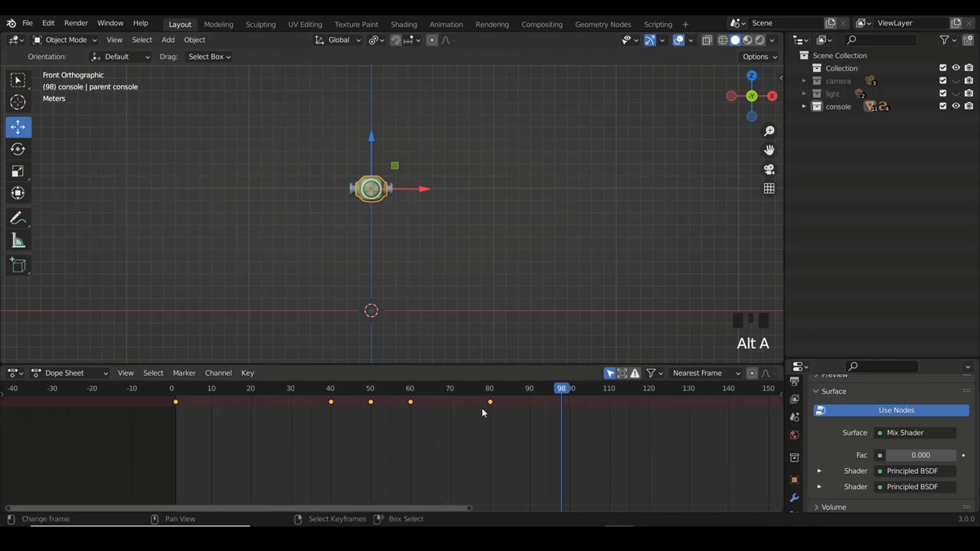
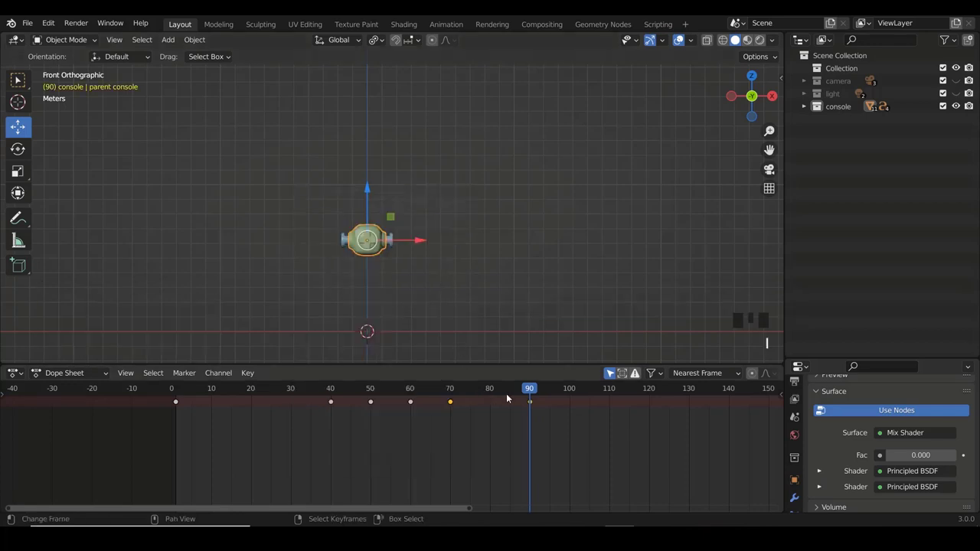
Rewind to frame 0, play the retimed console animation and stop it around frame 48
left_click_drag(467, 408, 233, 271)
key("alt+a")
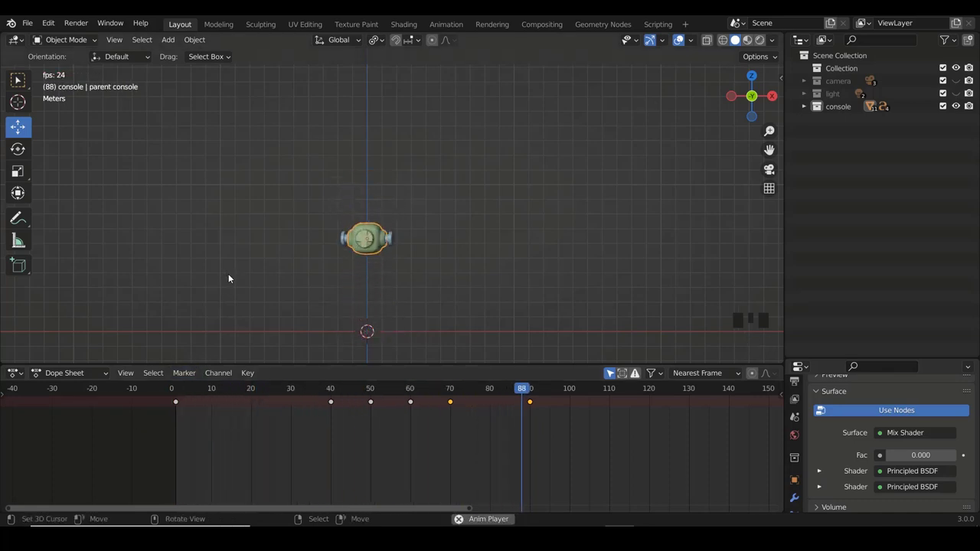
key("alt+a")
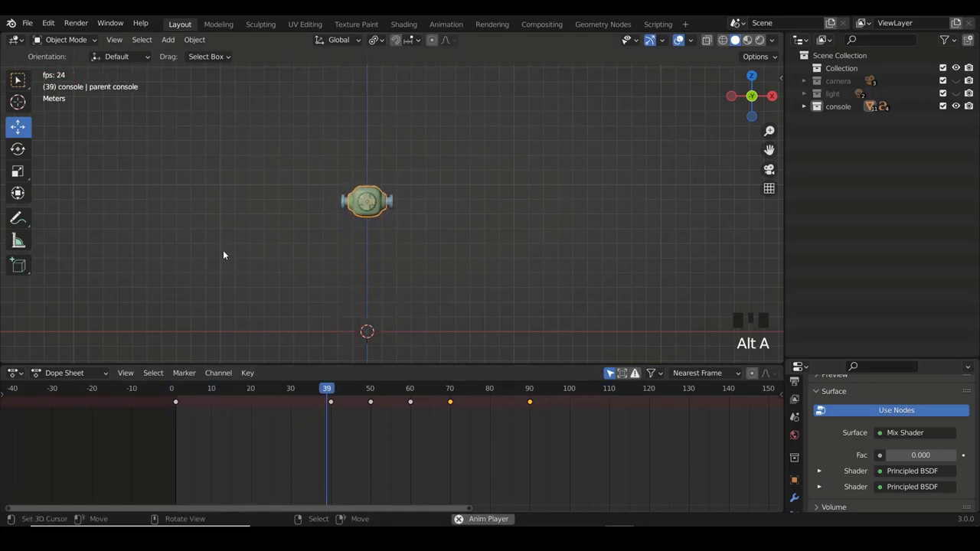
key("alt+a")
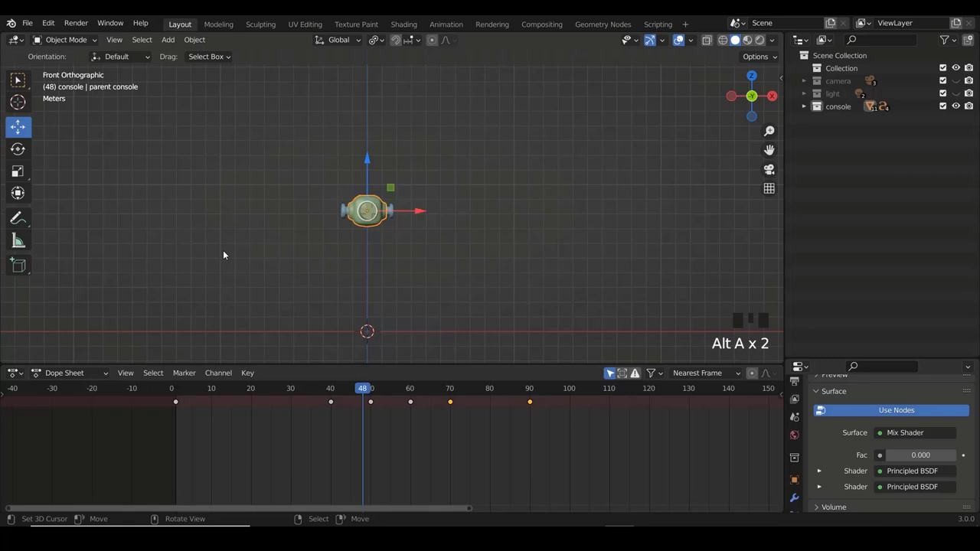
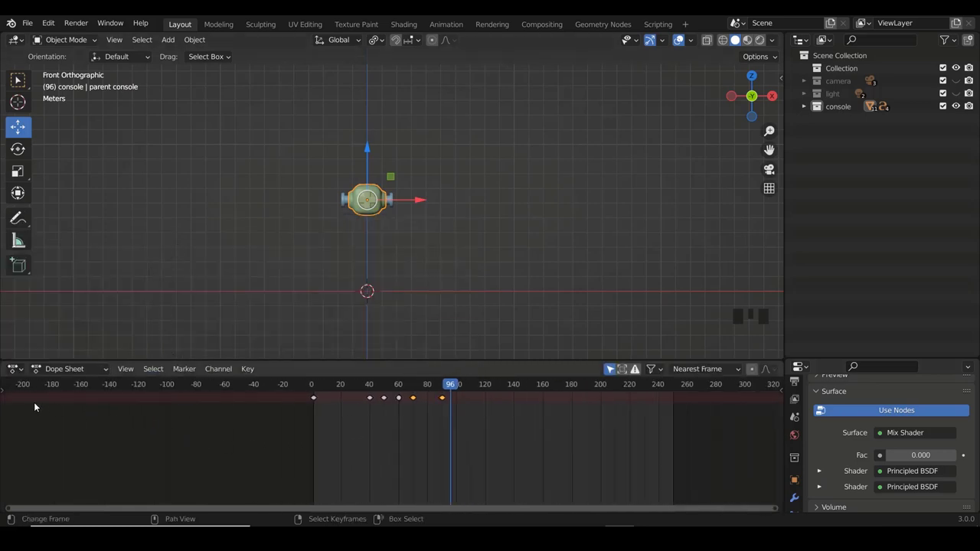
Zoom in and out around the console to preview its coloured materials in the viewport
scroll("down", 3)
key("a")
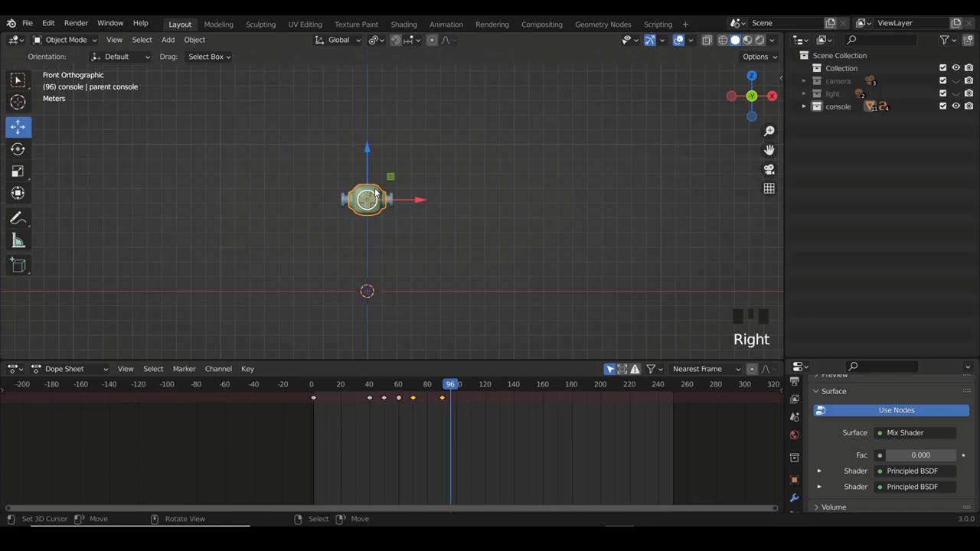
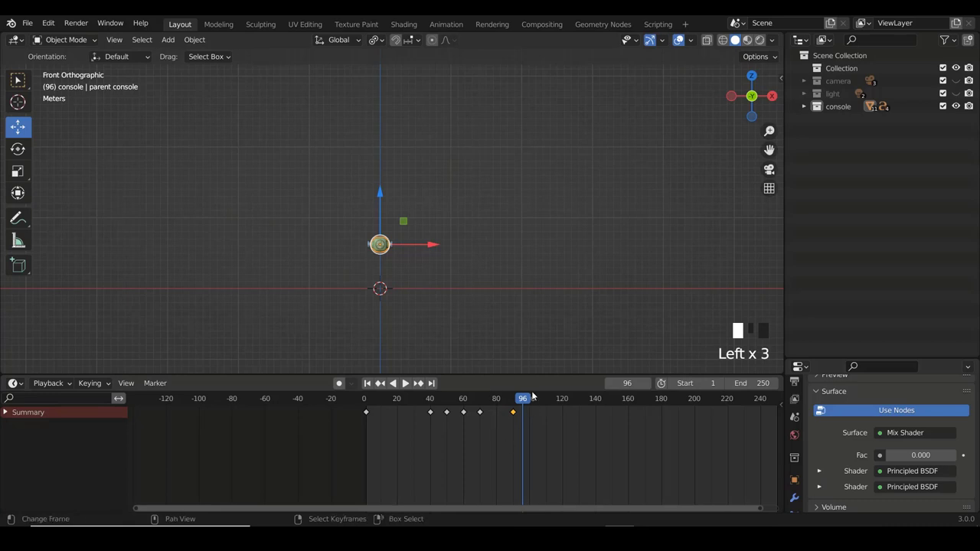
scroll("up", 3)
scroll("down", 3)
scroll("up", 3)
scroll("down", 3)
Orbit around the console and switch the viewport to Rendered shading, tilting down to look at it
left_click_drag(410, 382, 411, 382)
scroll("up", 3)
left_click_drag(411, 382, 410, 382)
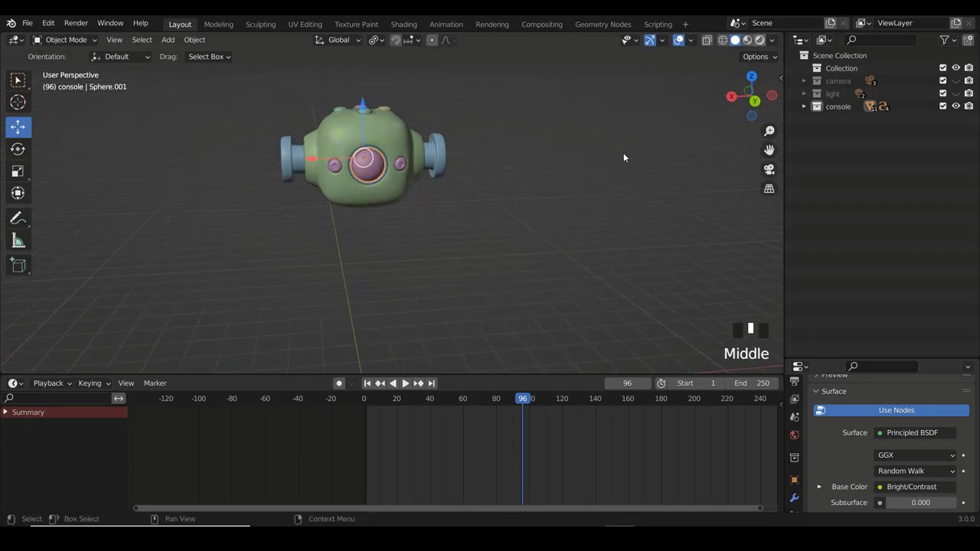
left_click(410, 382)
scroll("down", 3)
left_click_drag(383, 382, 371, 277)
scroll("down", 3)
Play back the rendered console animation while orbiting and zooming the view
key("alt+a")
scroll("down", 3)
left_click_drag(422, 195, 406, 184)
scroll("up", 3)
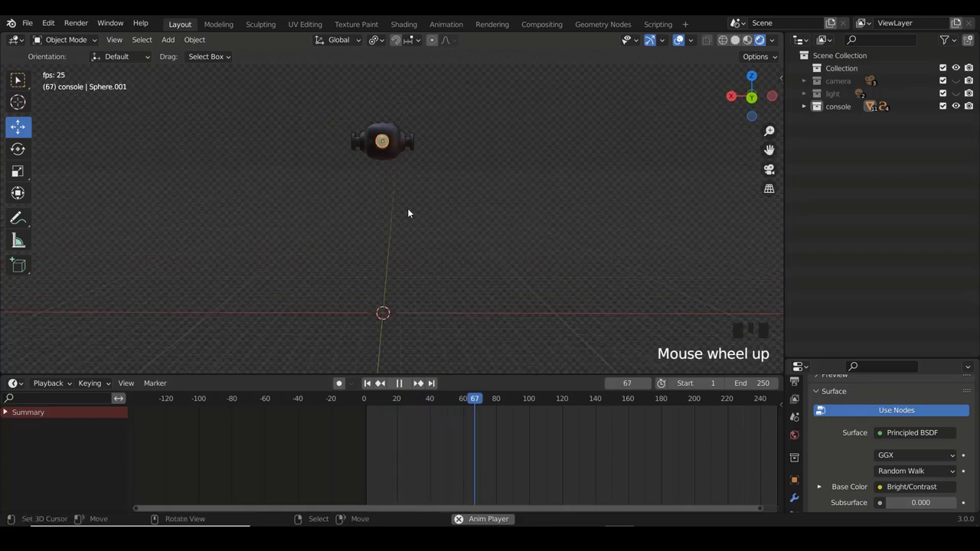
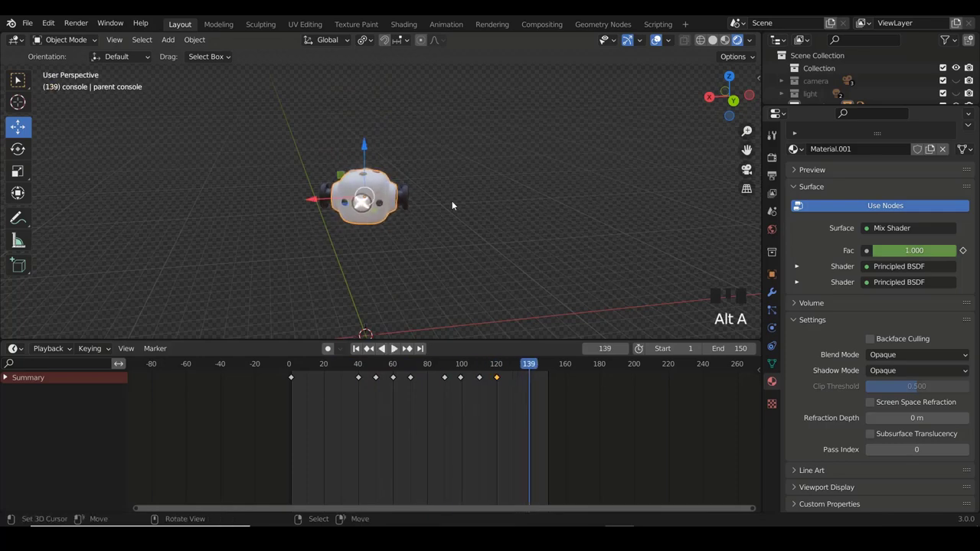
left_click_drag(713, 43, 584, 317)
scroll("down", 3)
left_click_drag(602, 184, 503, 191)
scroll("up", 3)
left_click_drag(602, 230, 404, 407)
left_click_drag(404, 408, 421, 252)
Look through the camera with Numpad 0 and drag the playhead back to frame 0
key("KP_0")
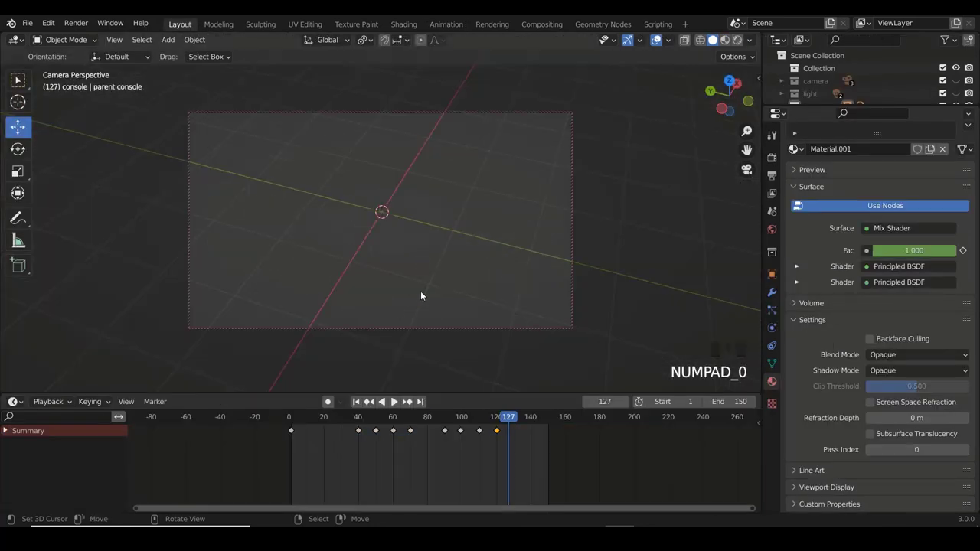
left_click_drag(503, 424, 322, 300)
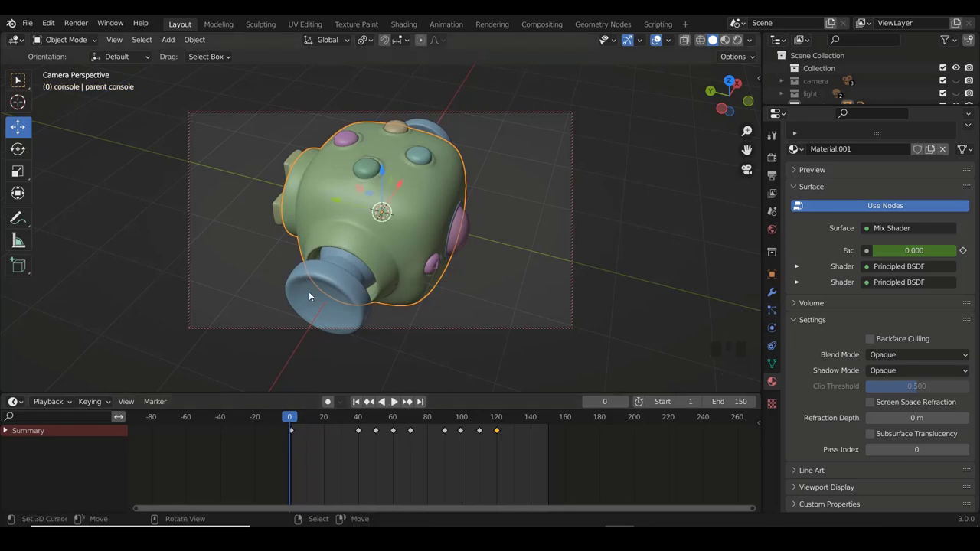
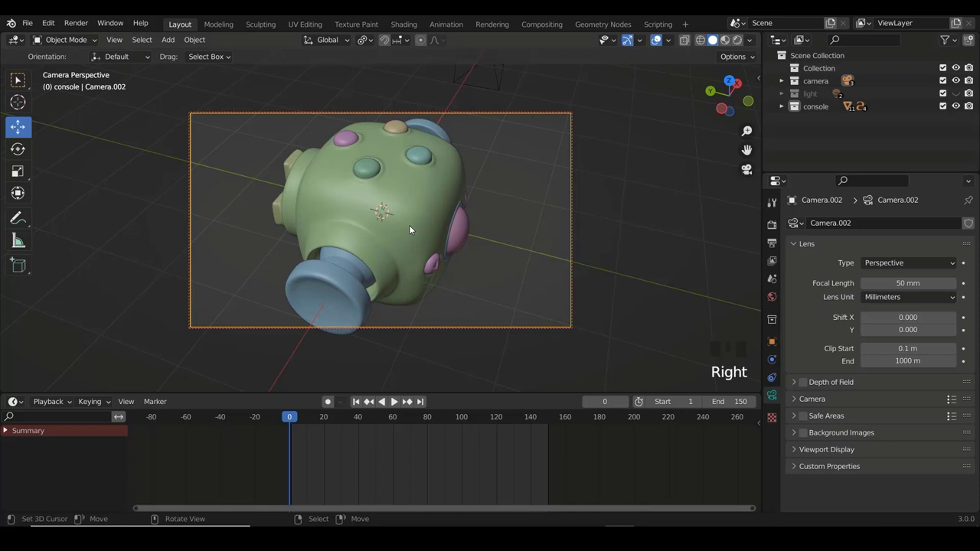
Scrub the timeline and zoom the camera view to frame the rendered console
left_click_drag(296, 418, 319, 278)
scroll("down", 3)
scroll("down", 3)
scroll("down", 3)
scroll("up", 3)
left_click_drag(299, 424, 401, 250)
scroll("down", 3)
left_click_drag(468, 219, 389, 215)
Adjust the camera framing front-on and step through the opening frames of the animation
scroll("up", 3)
left_click_drag(405, 225, 405, 206)
scroll("up", 3)
scroll("down", 3)
scroll("down", 3)
scroll("up", 3)
left_click_drag(293, 420, 317, 467)
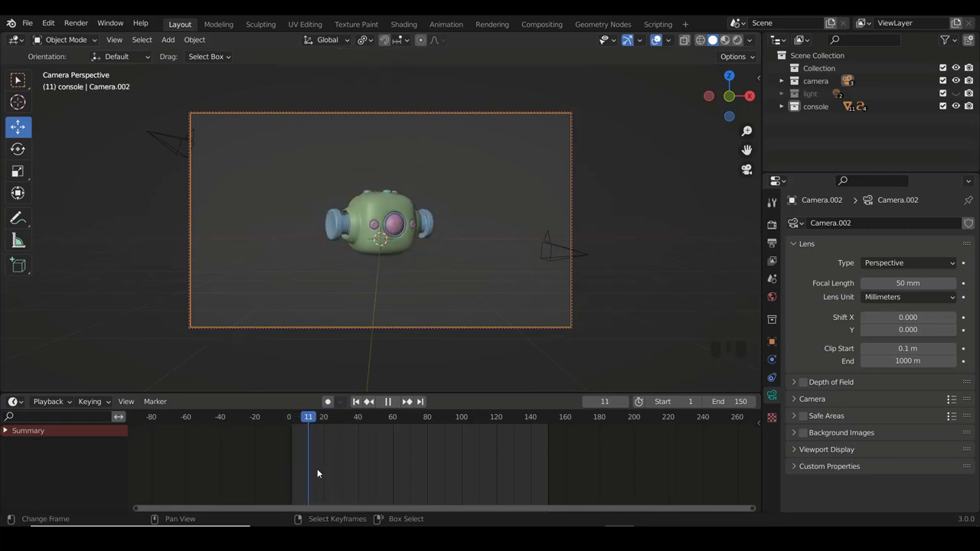
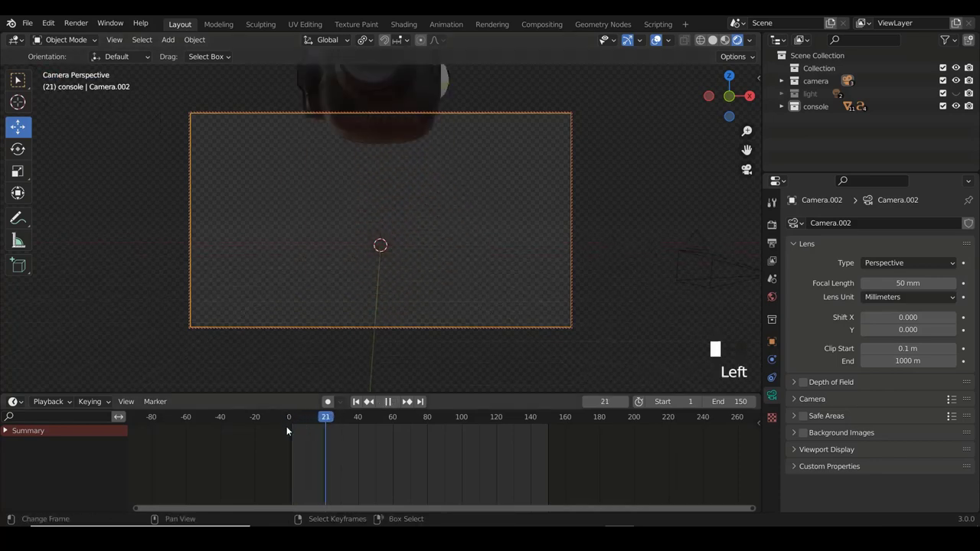
Toggle playback, return to the first frame and advance to frame 20 to check the motion
key("alt+a")
key("alt+a")
left_click_drag(312, 430, 287, 437)
left_click_drag(717, 258, 550, 408)
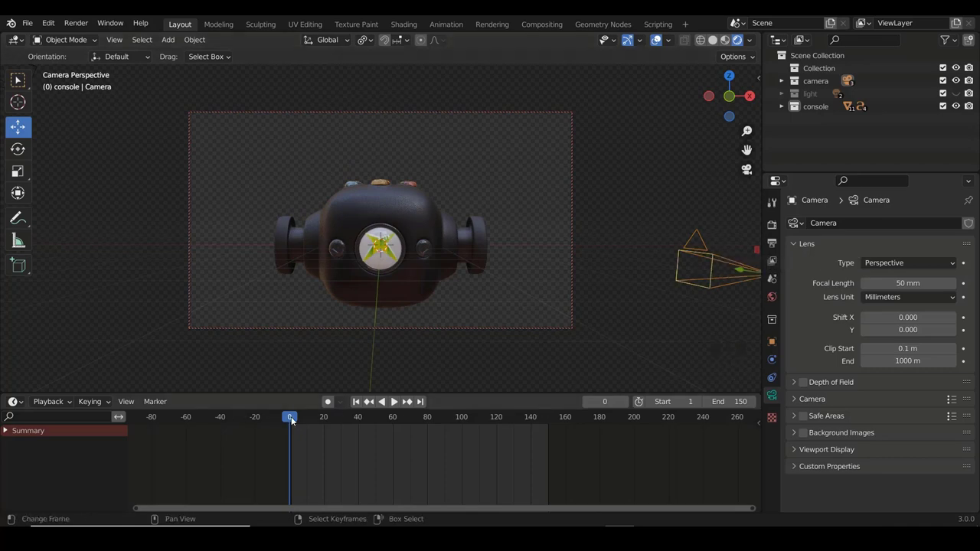
left_click_drag(305, 421, 325, 432)
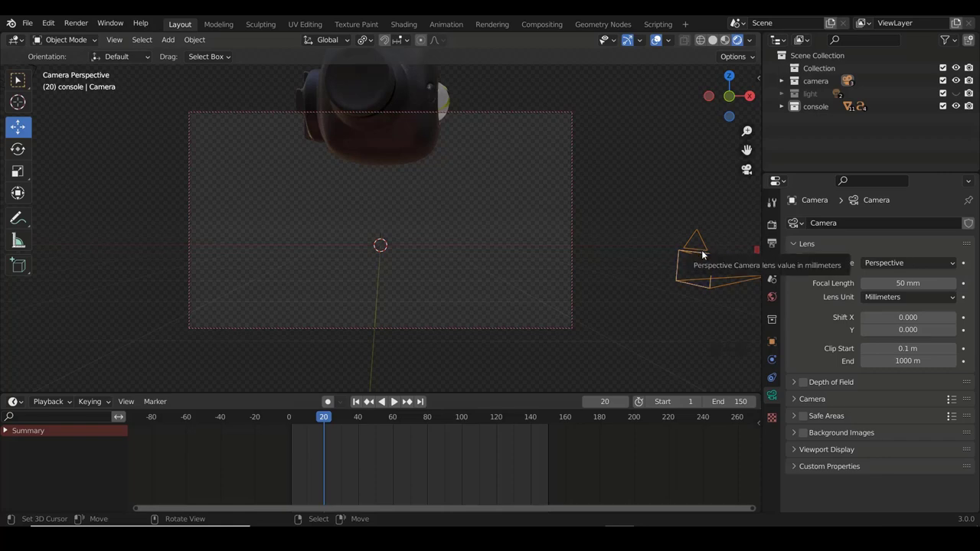
Make the other camera the active shot with Ctrl+Numpad0, reframe on the console and scrub ahead to frame 80
key("ctrl+KP_0")
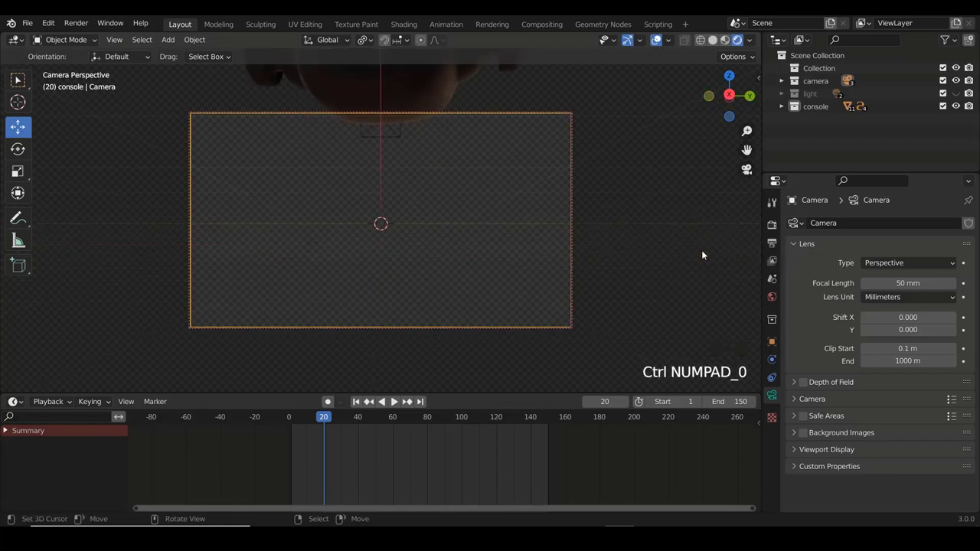
scroll("up", 3)
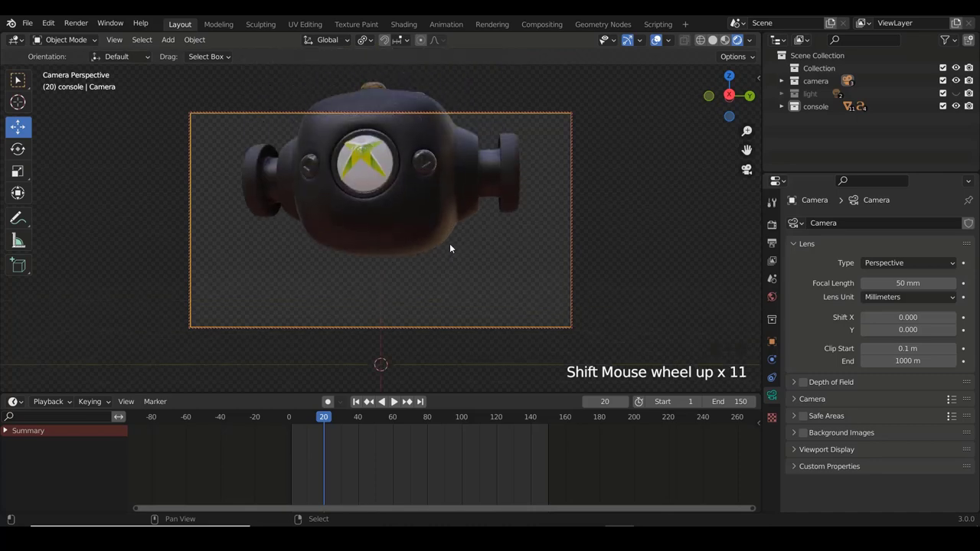
scroll("down", 3)
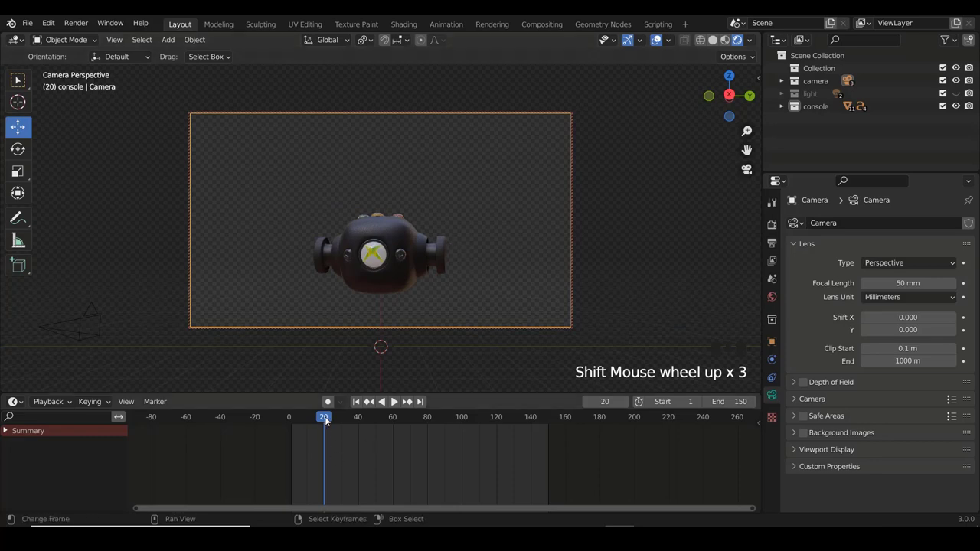
left_click_drag(335, 426, 408, 449)
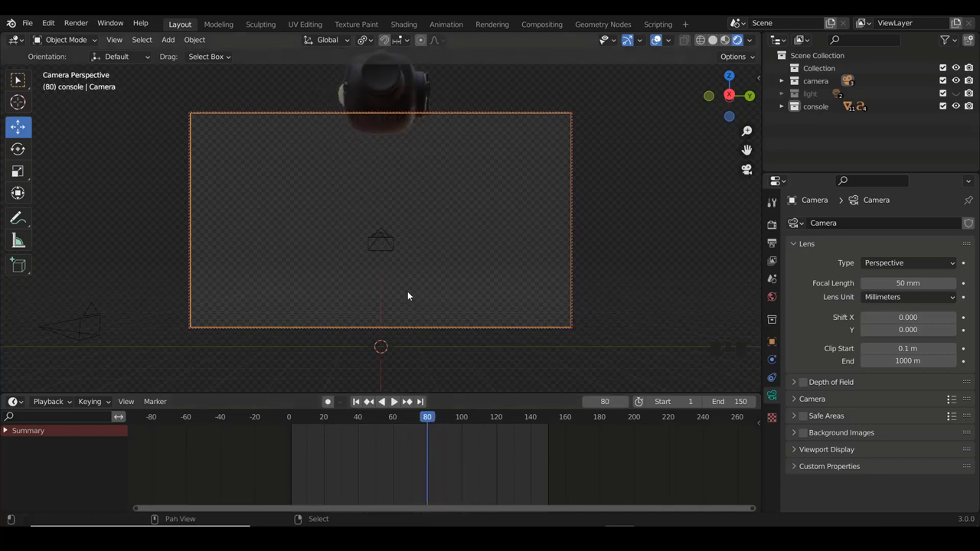
scroll("up", 3)
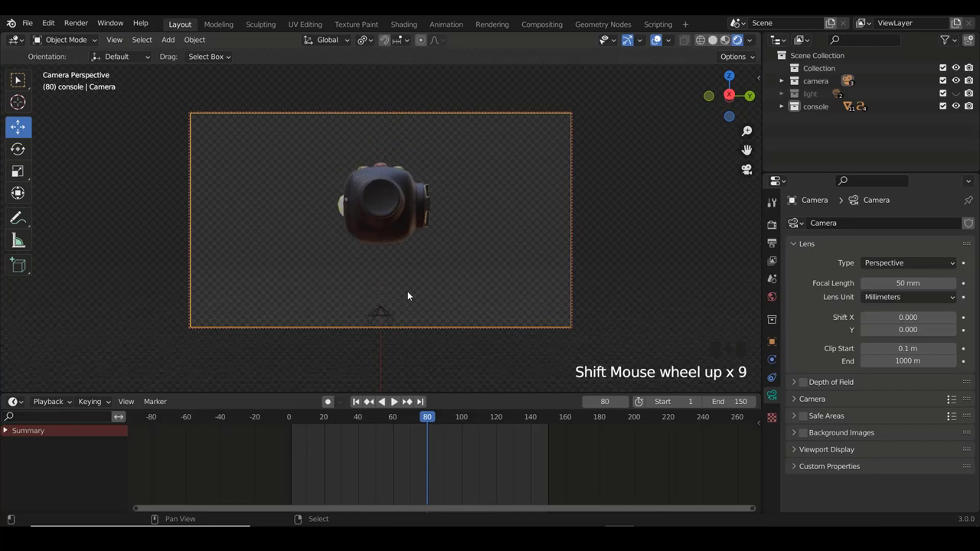
scroll("up", 3)
left_click_drag(415, 424, 328, 346)
Play and stop the animation, then step through the frames around frame 20 in camera view
key("alt+a")
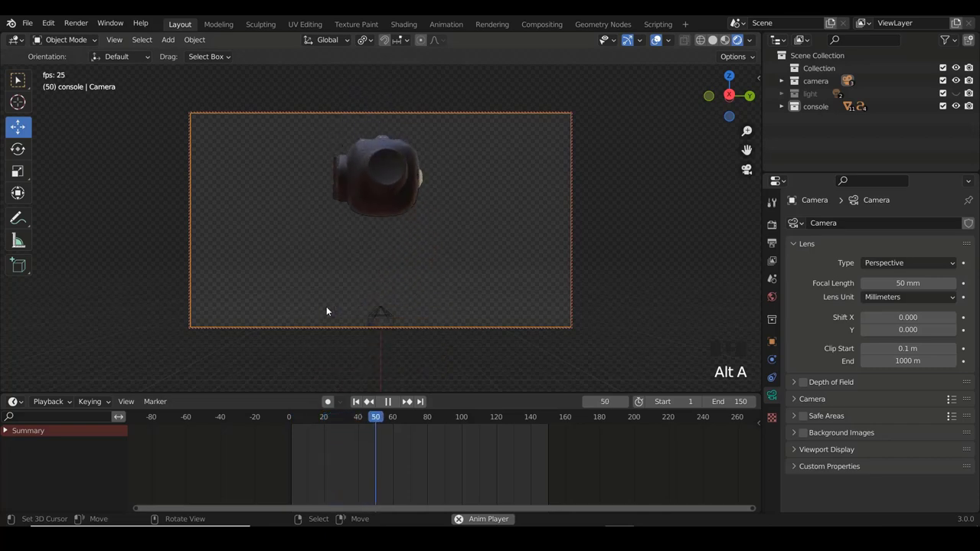
key("alt+a")
left_click_drag(389, 423, 402, 242)
scroll("down", 3)
left_click_drag(326, 421, 323, 437)
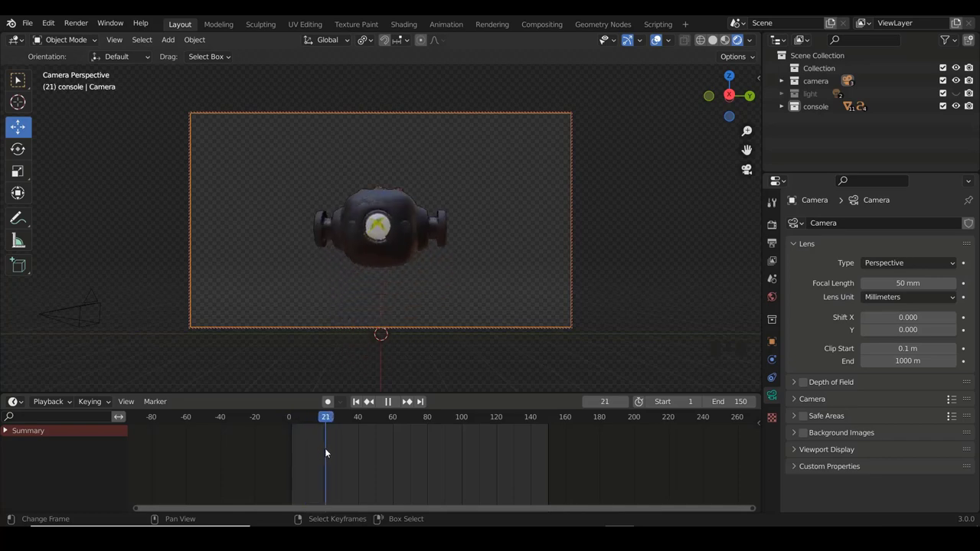
left_click_drag(489, 332, 563, 254)
right_click(577, 241)
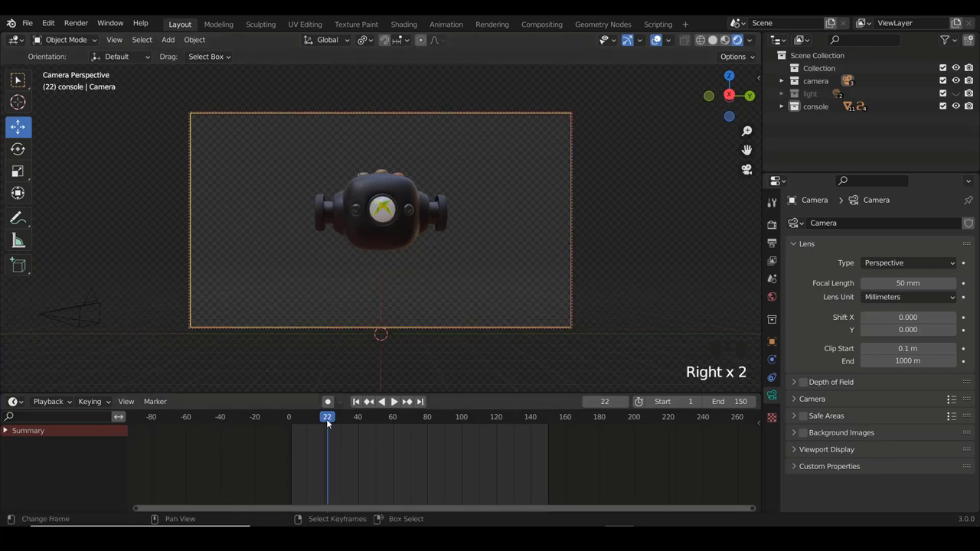
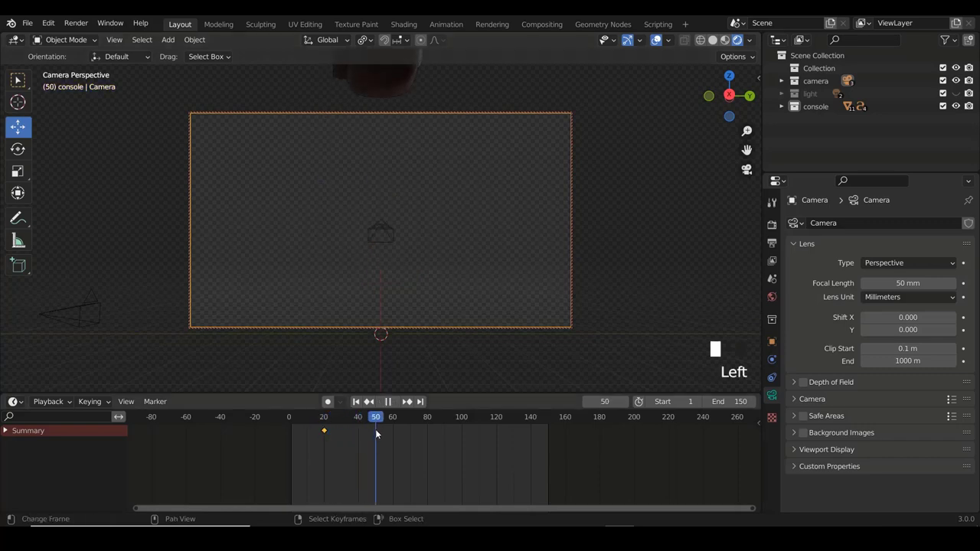
Zoom in, key the console's location and rotation at its new pose around frame 54, and play it back
scroll("up", 3)
scroll("up", 3)
scroll("up", 3)
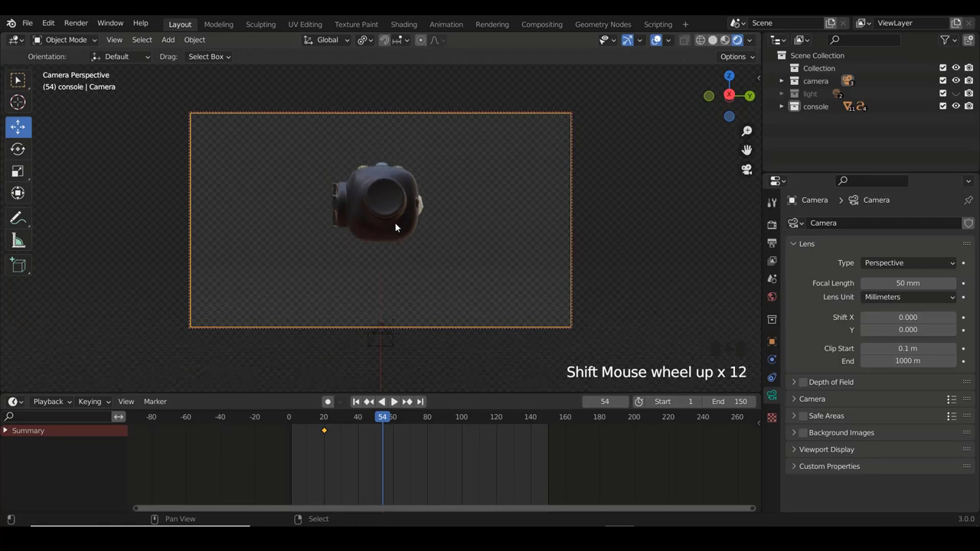
scroll("up", 3)
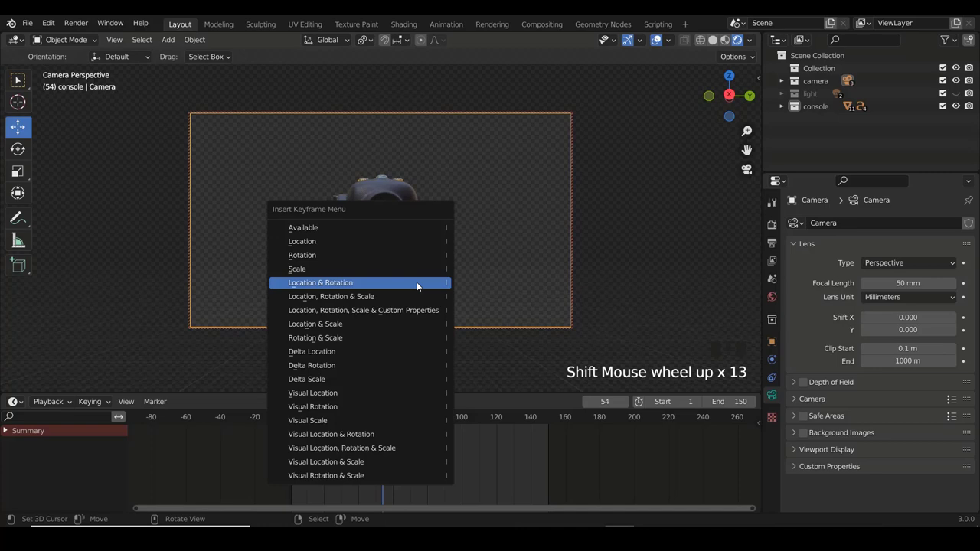
left_click_drag(363, 423, 317, 326)
key("alt+a")
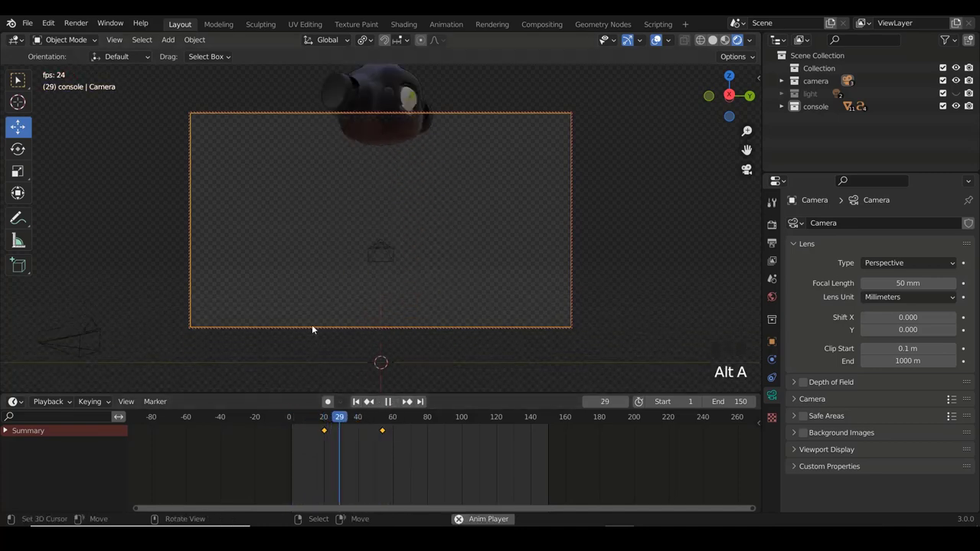
Slide the console's second keyframe earlier from about frame 54 toward frame 40
key("alt+a")
right_click(387, 431)
left_click_drag(385, 435, 364, 430)
left_click_drag(363, 430, 324, 436)
key("alt+a")
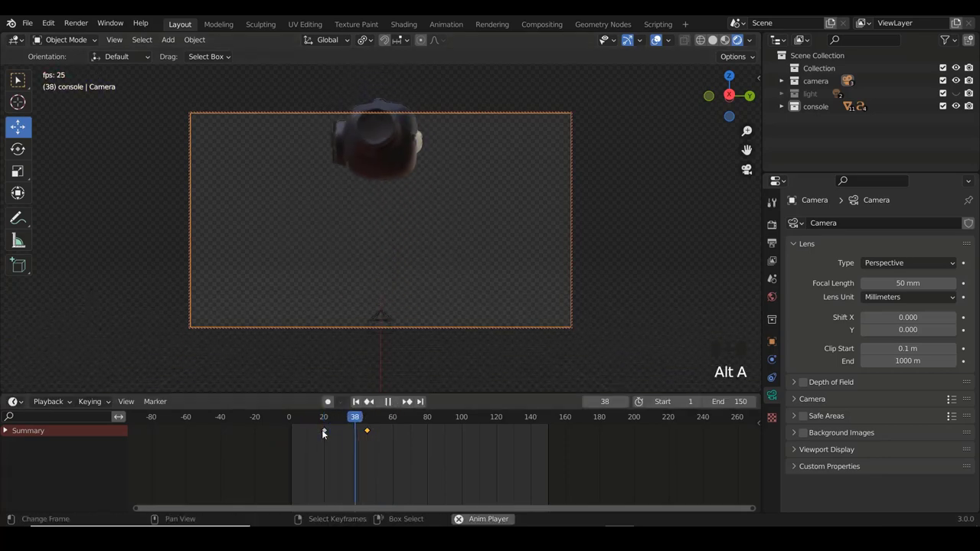
key("alt+a")
left_click_drag(373, 434, 348, 435)
left_click_drag(348, 435, 299, 447)
key("alt+a")
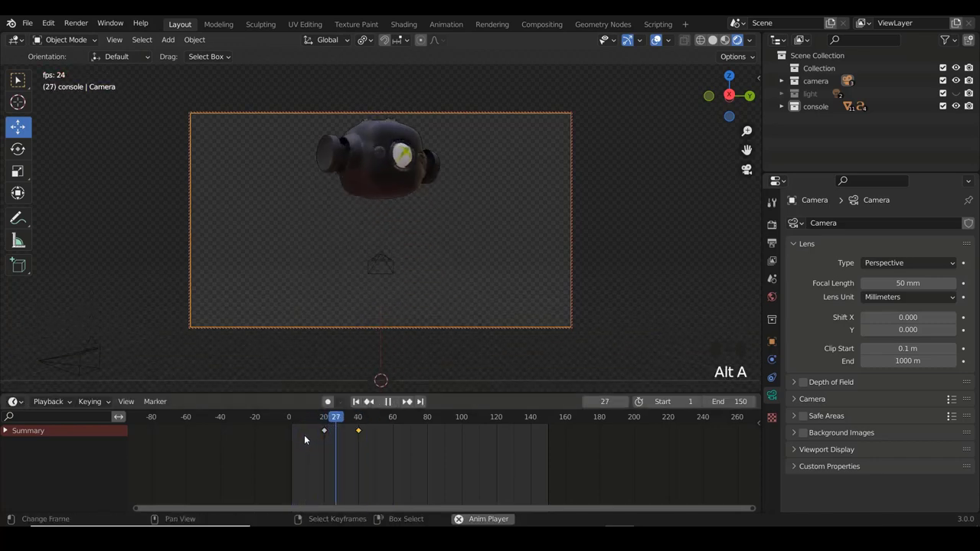
Move the second keyframe further to about frame 30, then stop playback
key("alt+a")
left_click_drag(365, 435, 324, 440)
left_click_drag(324, 439, 289, 460)
key("alt+a")
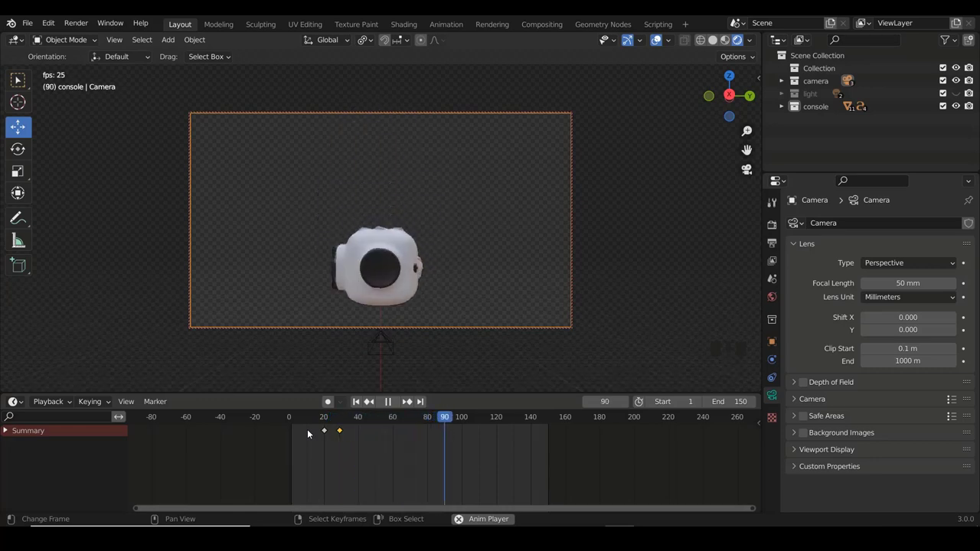
key("alt+a")
At frame 60 bring the console toward the camera and key its Location & Rotation
left_click_drag(427, 428, 372, 474)
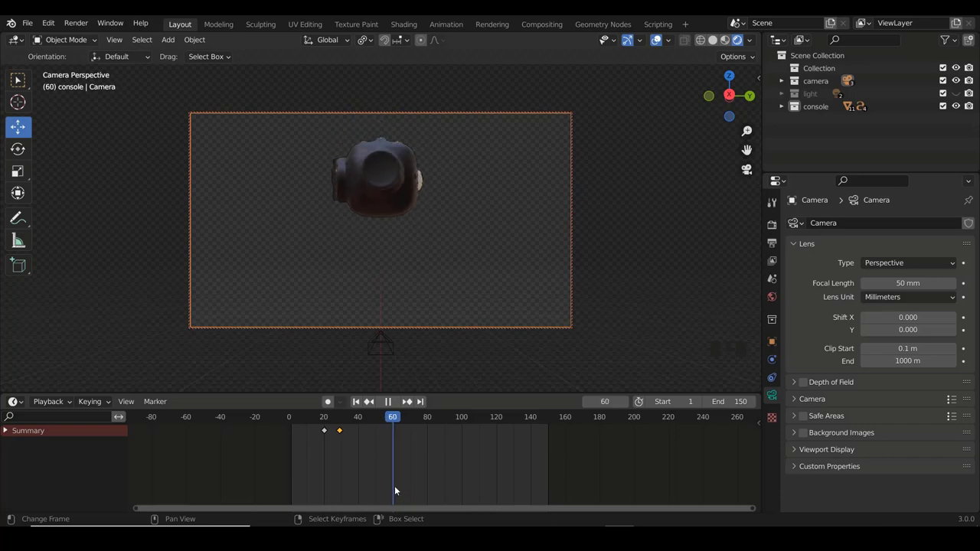
scroll("up", 3)
scroll("up", 3)
scroll("up", 3)
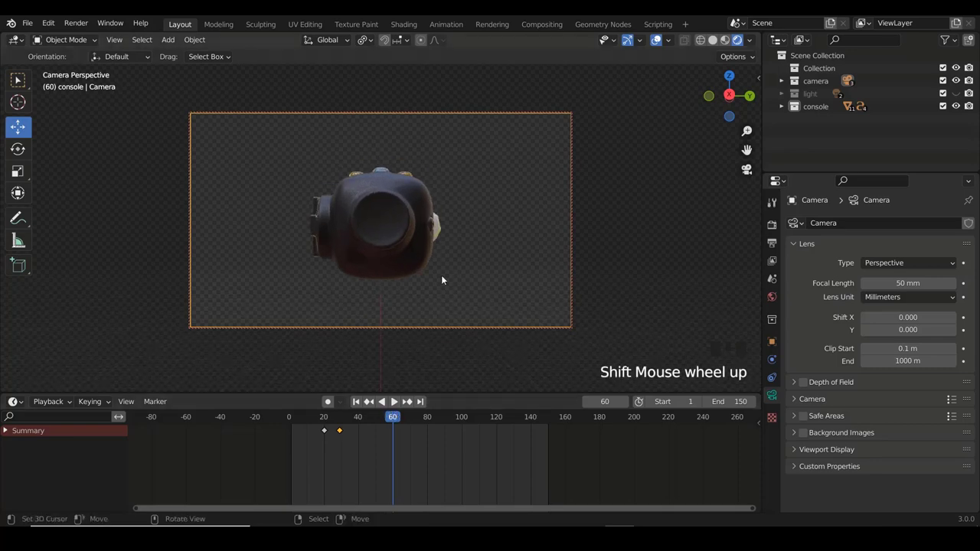
left_click_drag(303, 437, 317, 316)
Play the animation back and scrub to around frame 48 to review the motion
key("alt+a")
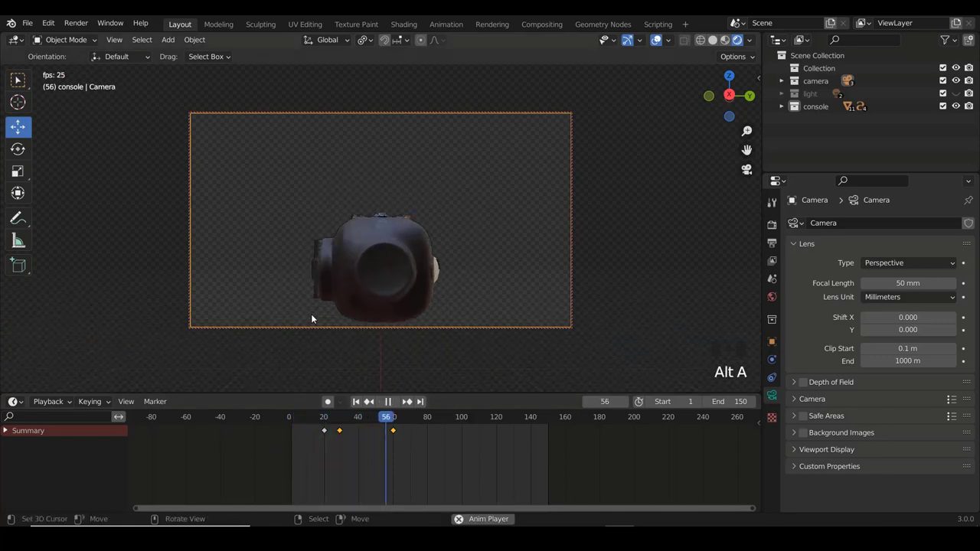
left_click_drag(417, 424, 349, 470)
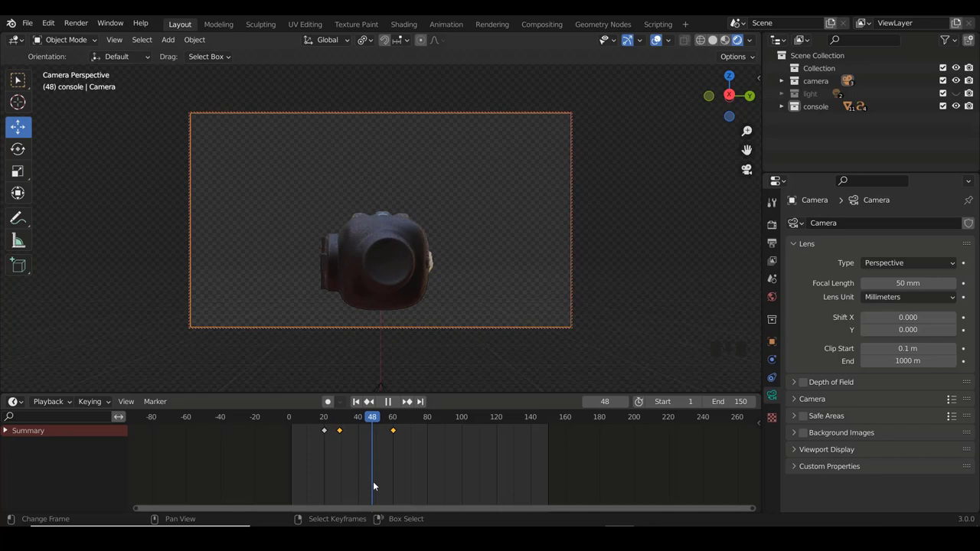
Key the console's pose near the top of frame at 74 and delete the frame-60 keyframe
scroll("down", 3)
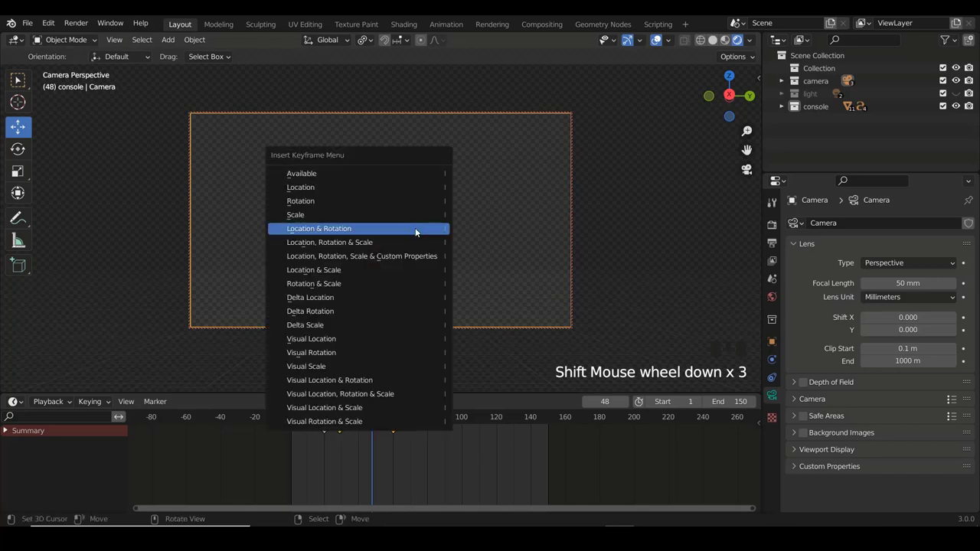
left_click_drag(387, 426, 410, 443)
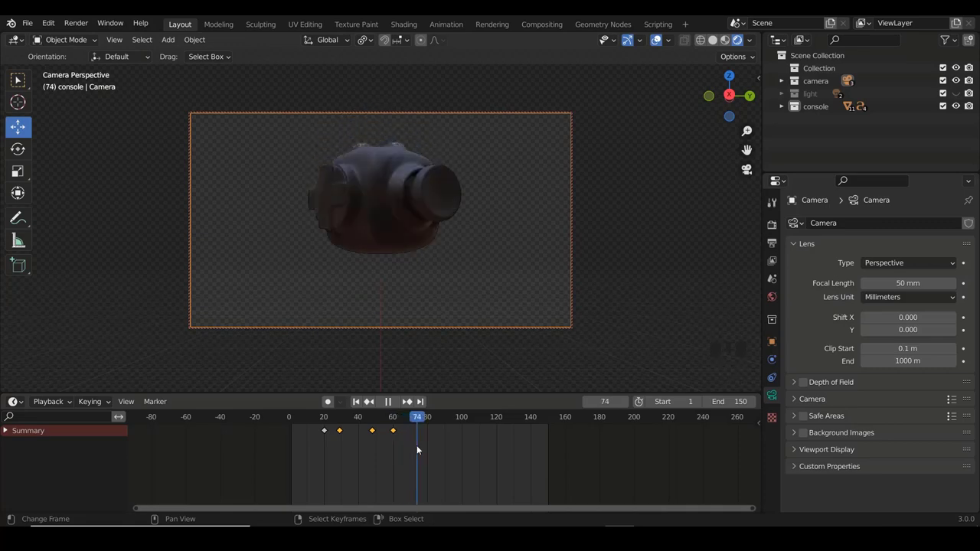
scroll("up", 3)
right_click(399, 433)
key("Delete")
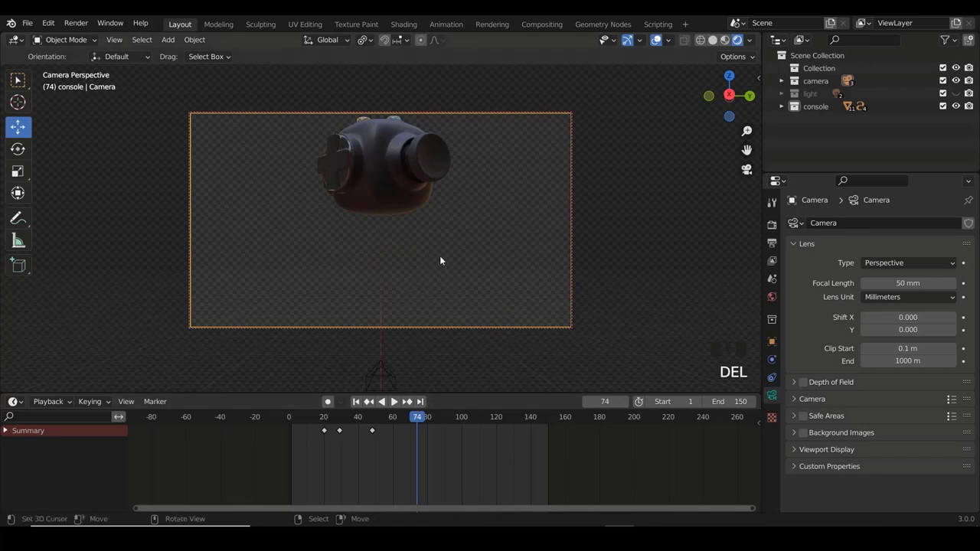
At frame 109 key the console lower in frame with its white side to camera, then play
left_click_drag(410, 424, 335, 324)
key("alt+a")
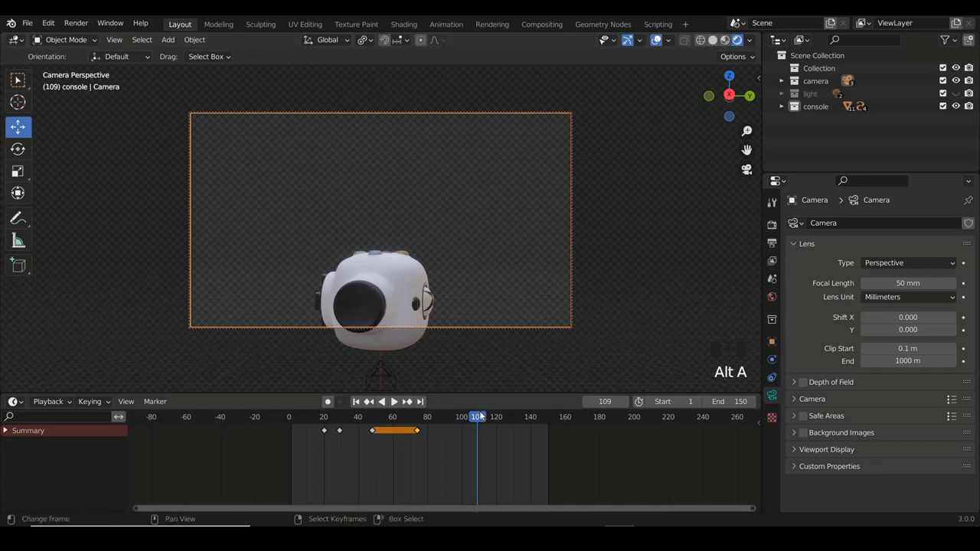
scroll("down", 3)
scroll("down", 3)
scroll("down", 3)
scroll("down", 3)
scroll("down", 3)
scroll("down", 3)
left_click_drag(459, 423, 357, 255)
key("alt+a")
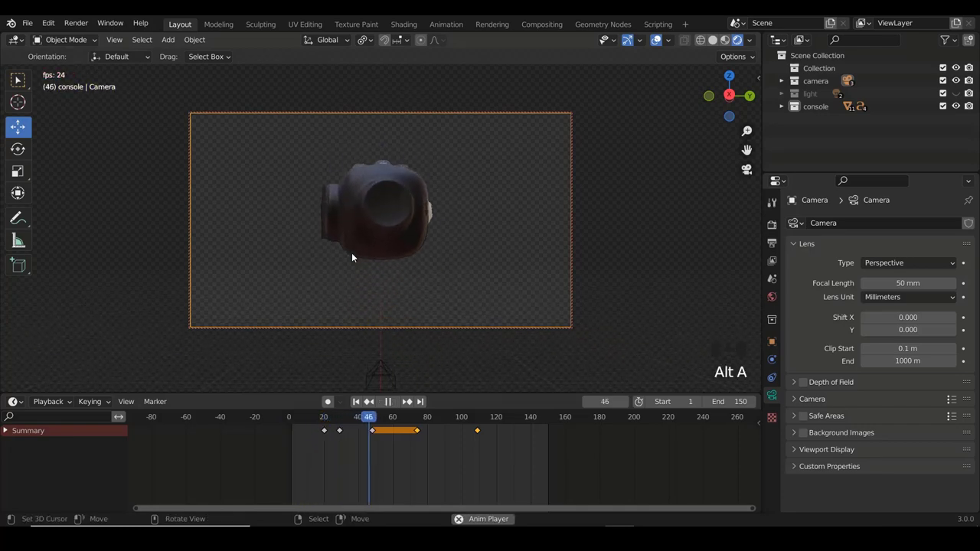
Stop playback, key the console lower in frame at 69 and delete the frame-74 keyframe
key("alt+a")
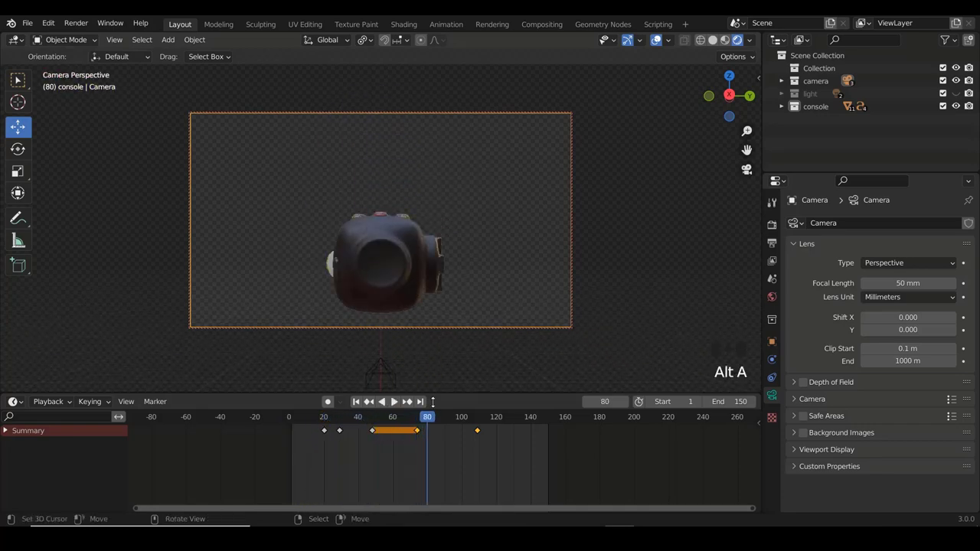
left_click_drag(426, 424, 418, 291)
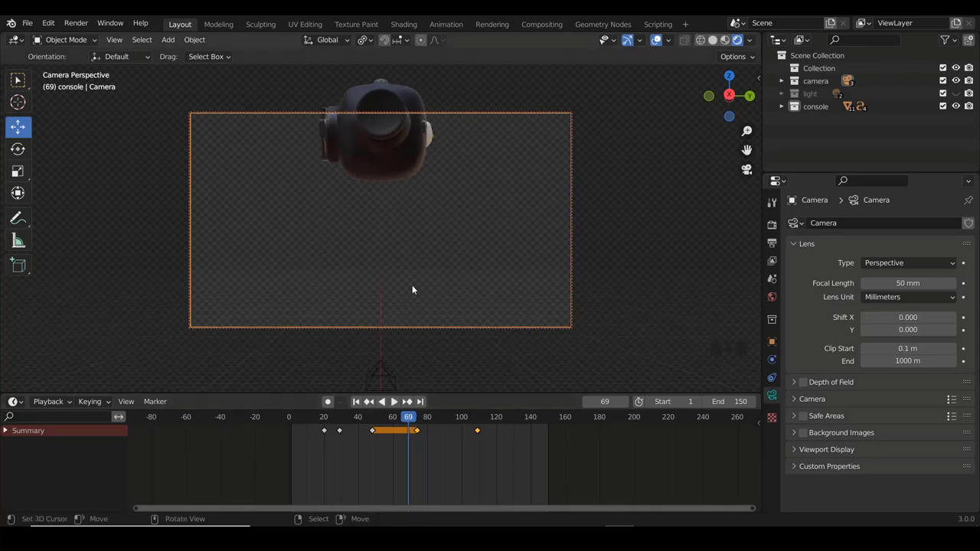
scroll("up", 3)
scroll("up", 3)
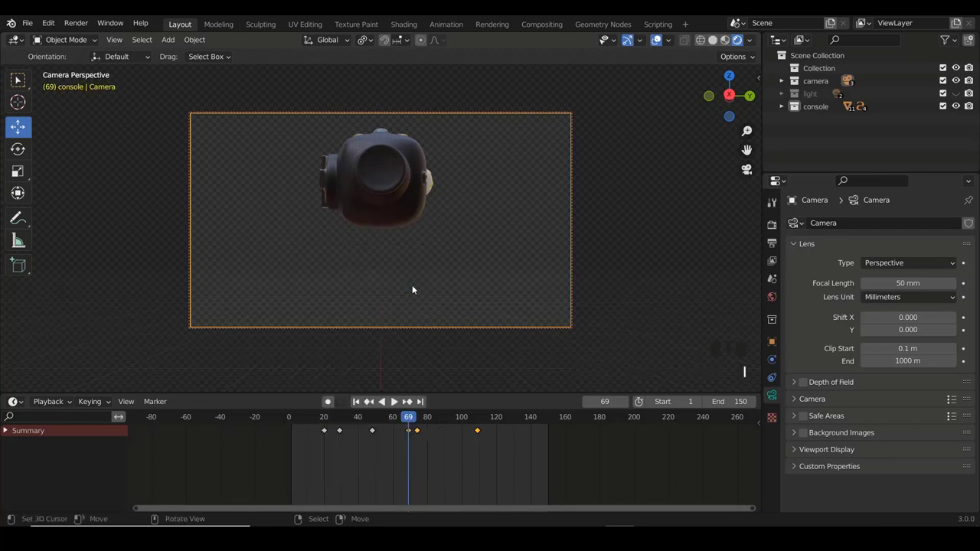
right_click(423, 436)
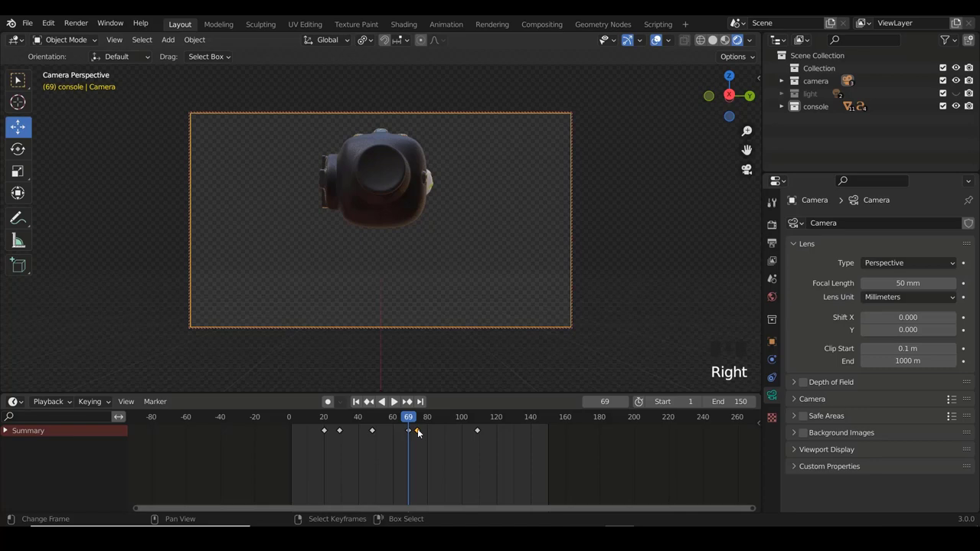
key("Delete")
Scrub back and replay the animation to review the white-sided console's motion
left_click_drag(406, 421, 285, 445)
key("alt+a")
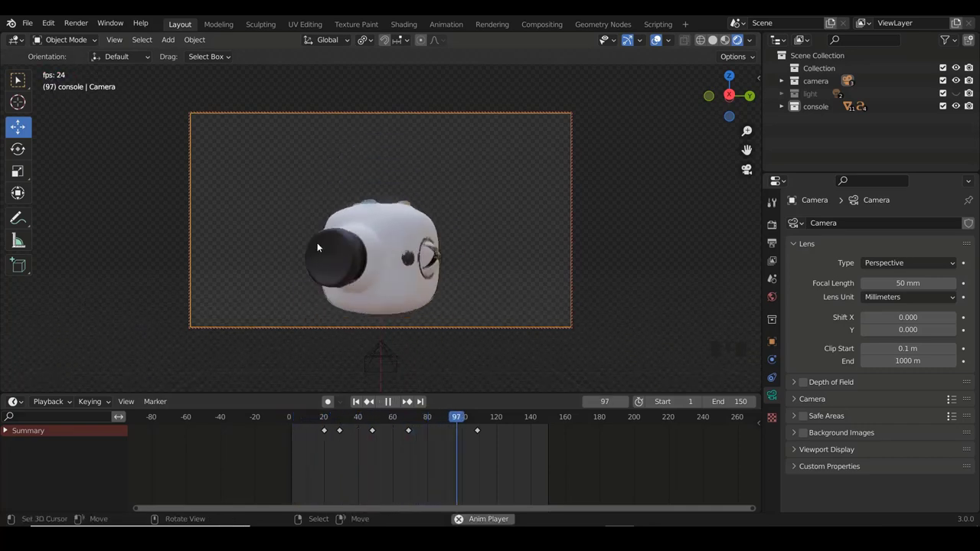
key("alt+a")
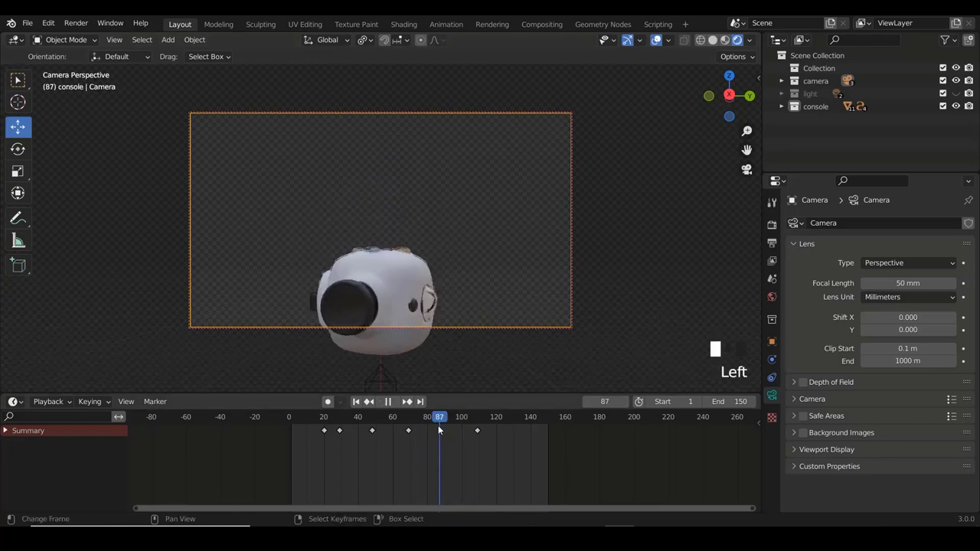